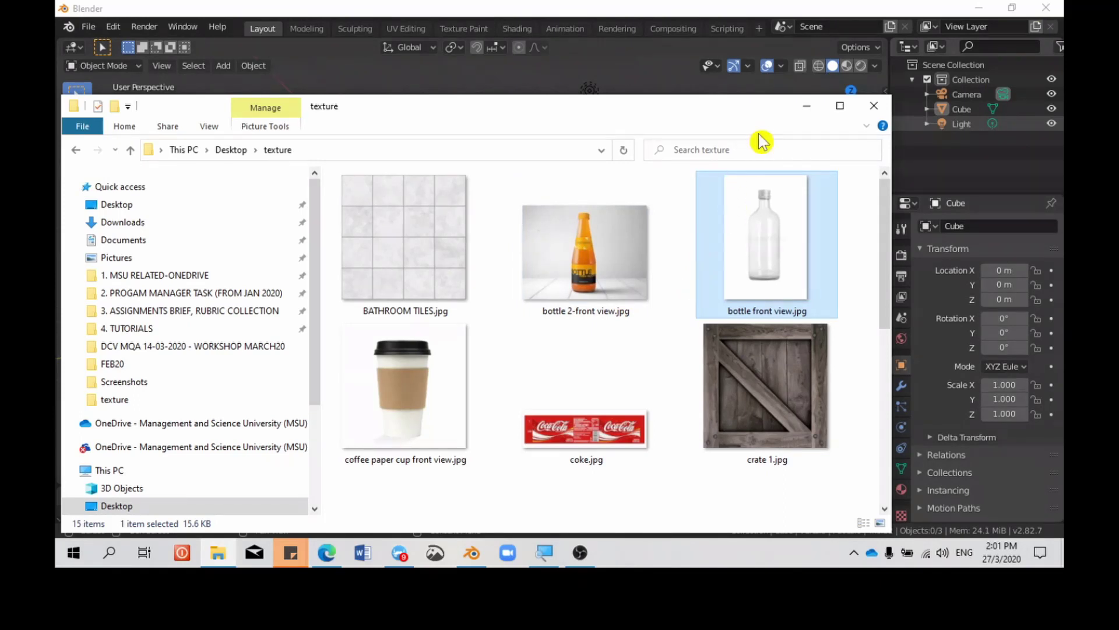
Step: Select the default cube in the Blender viewport
left_click(494, 285)
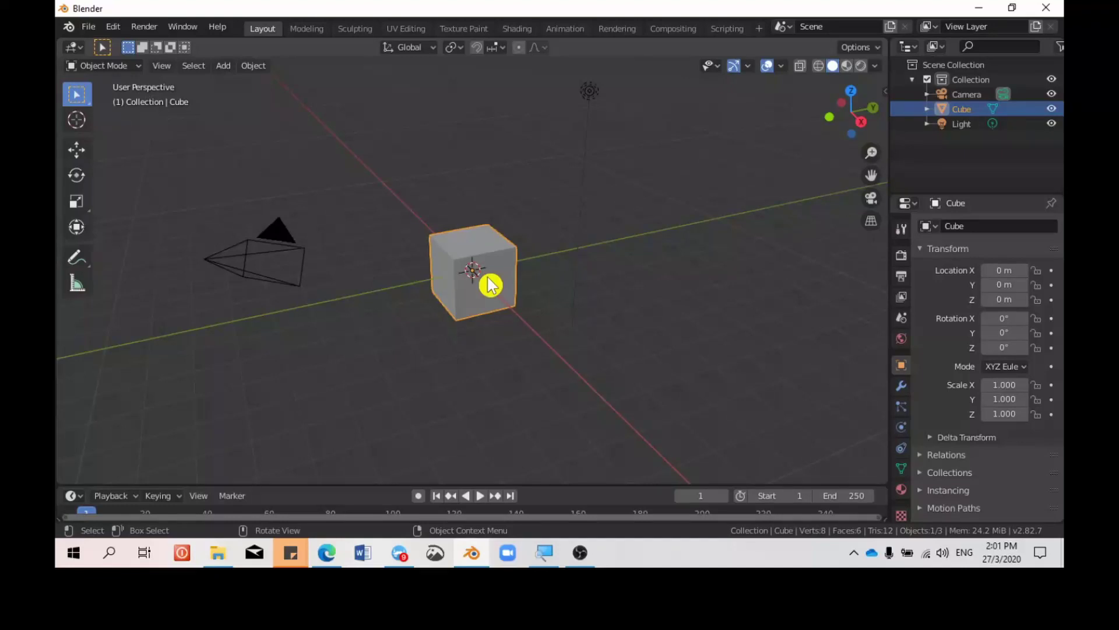
Step: Delete the default cube, leaving only the camera and light in the scene
scroll("down", 3)
scroll("up", 3)
key("Delete")
scroll("down", 3)
scroll("up", 3)
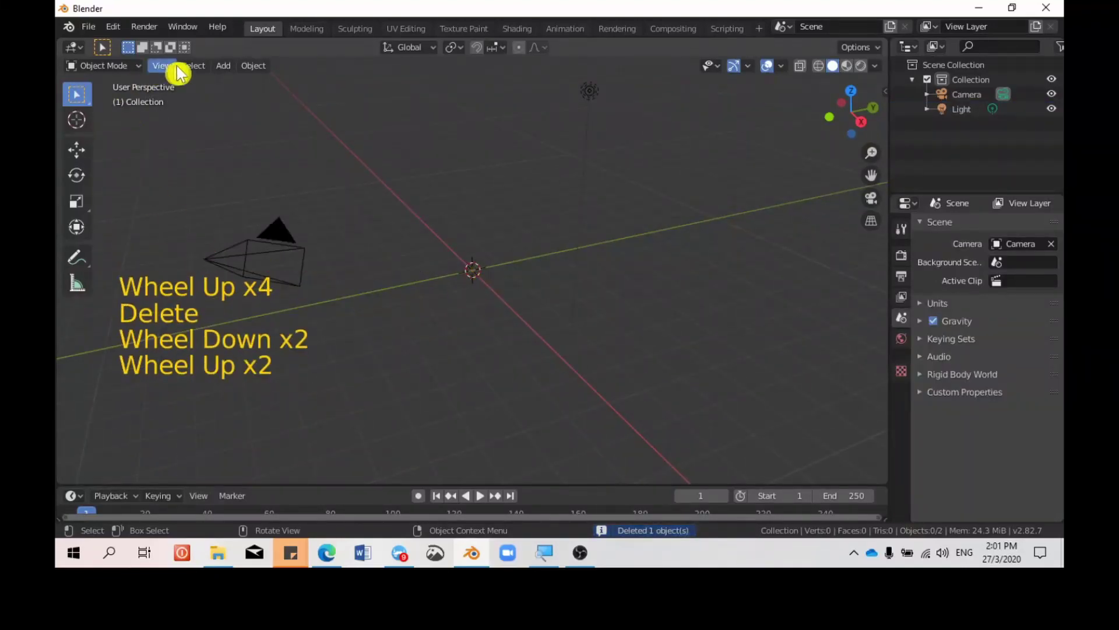
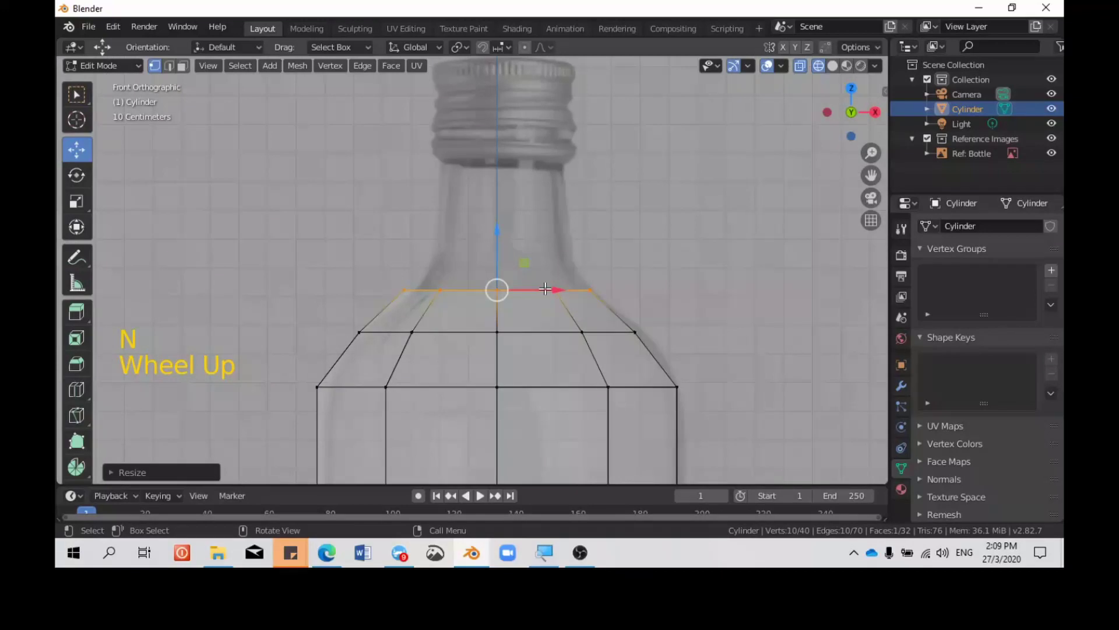
Step: Extrude two more rings upward from the shoulder and scale them inward to form the neck
key("e")
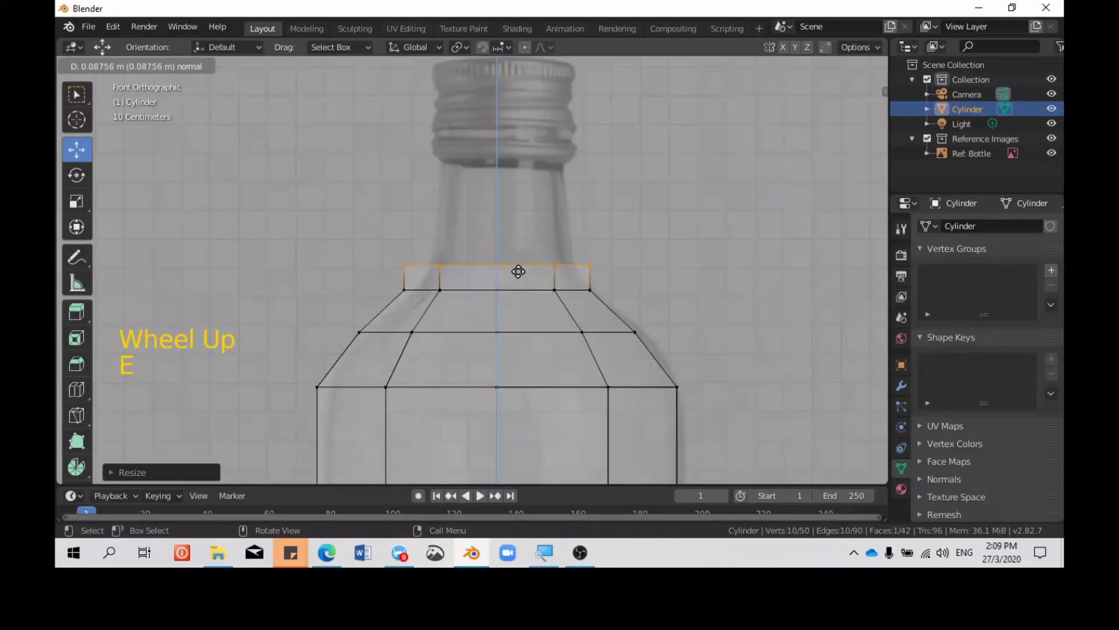
key("s")
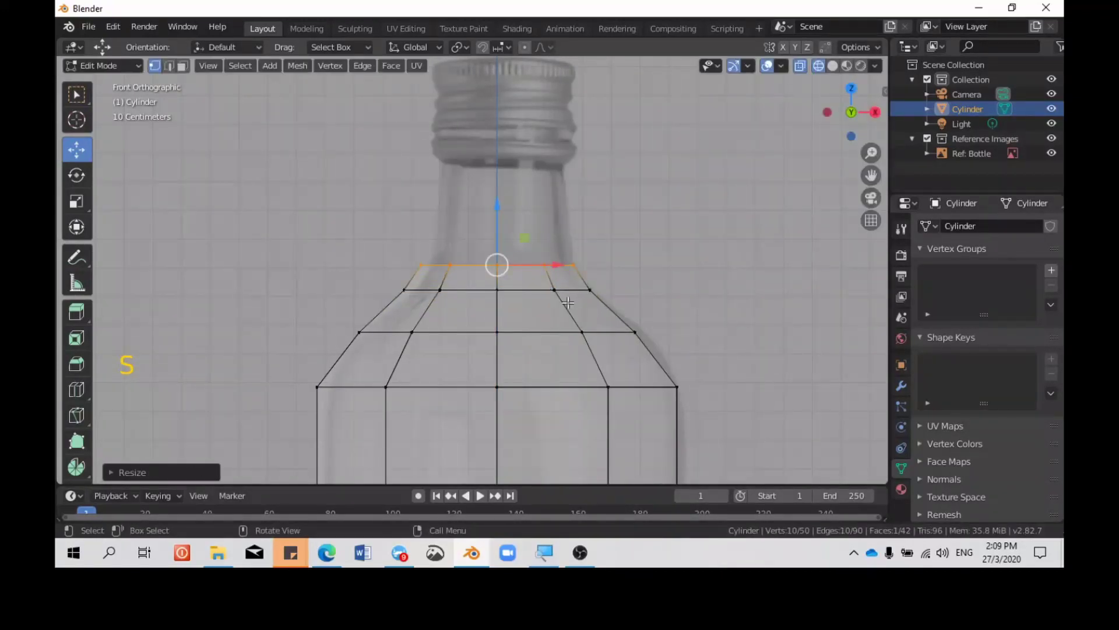
key("e")
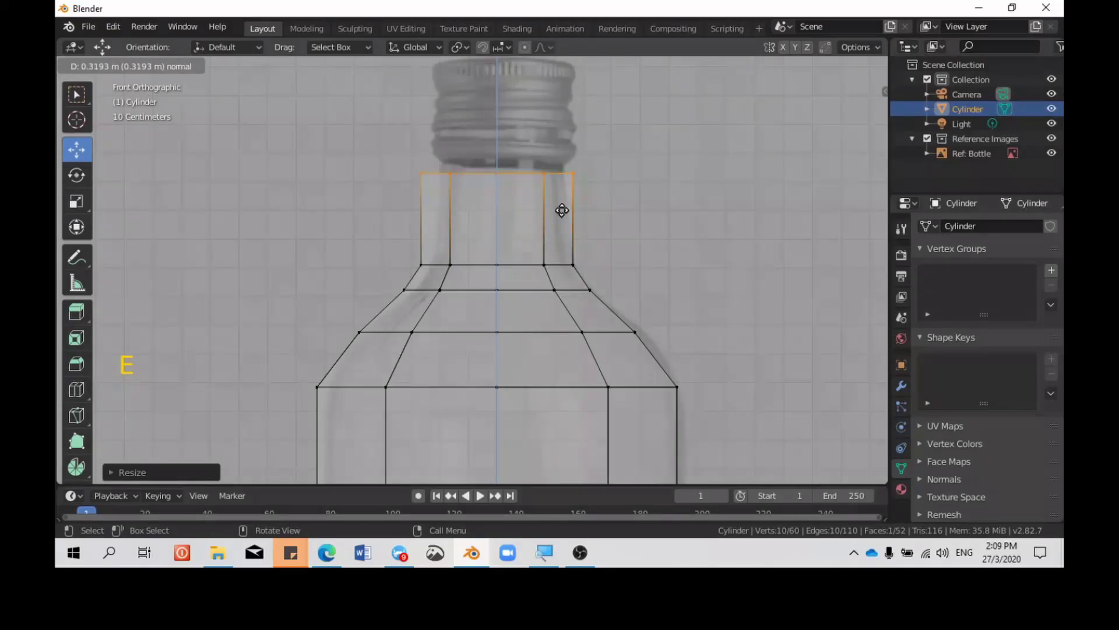
key("s")
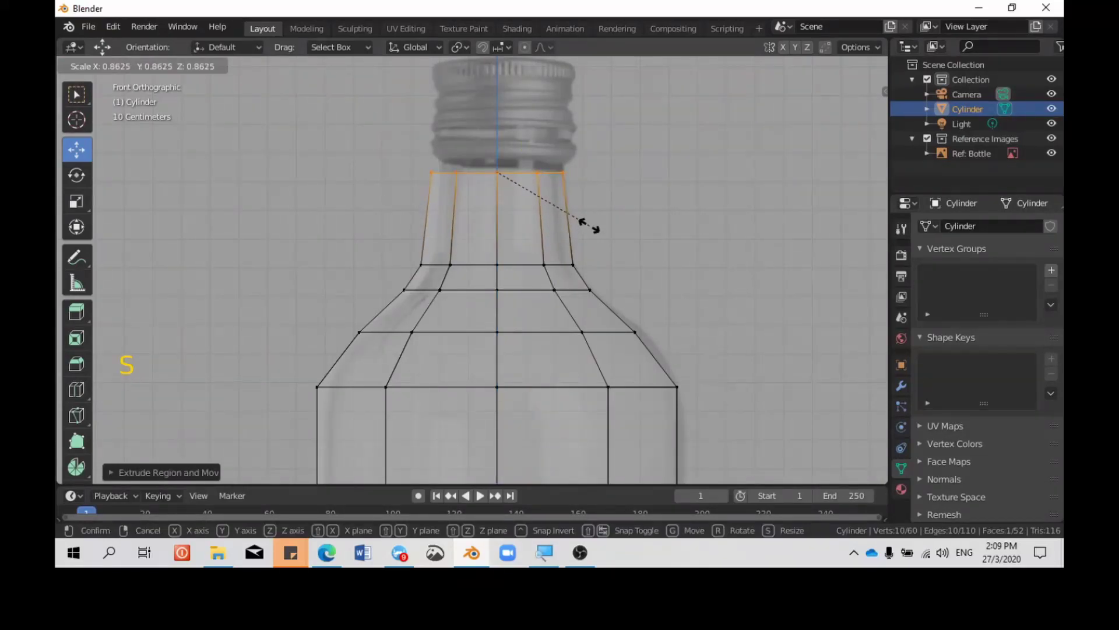
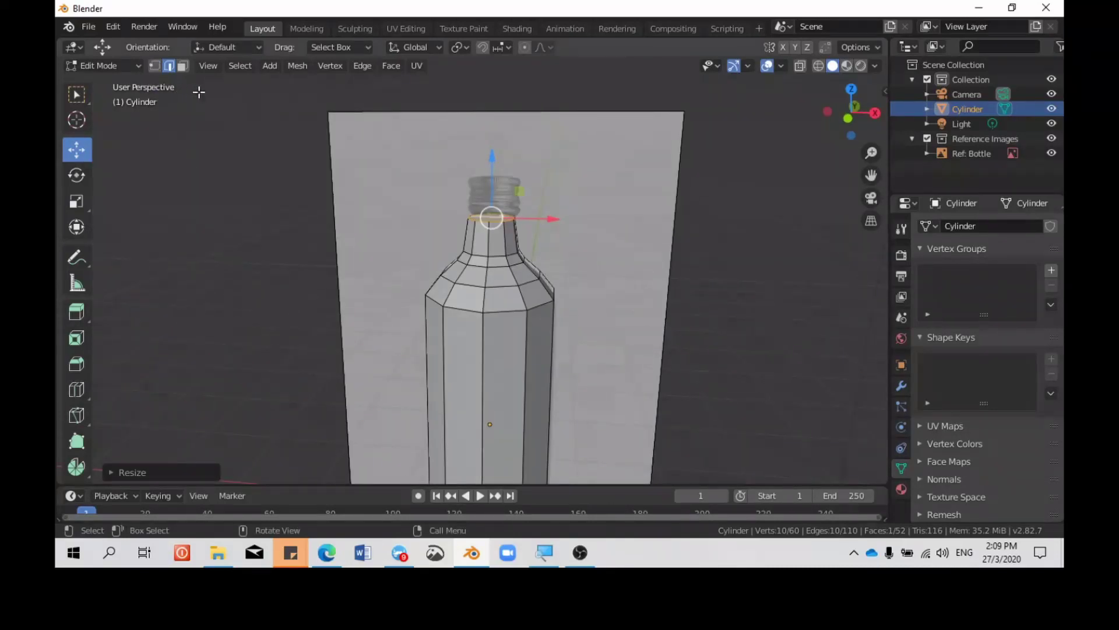
left_click(212, 79)
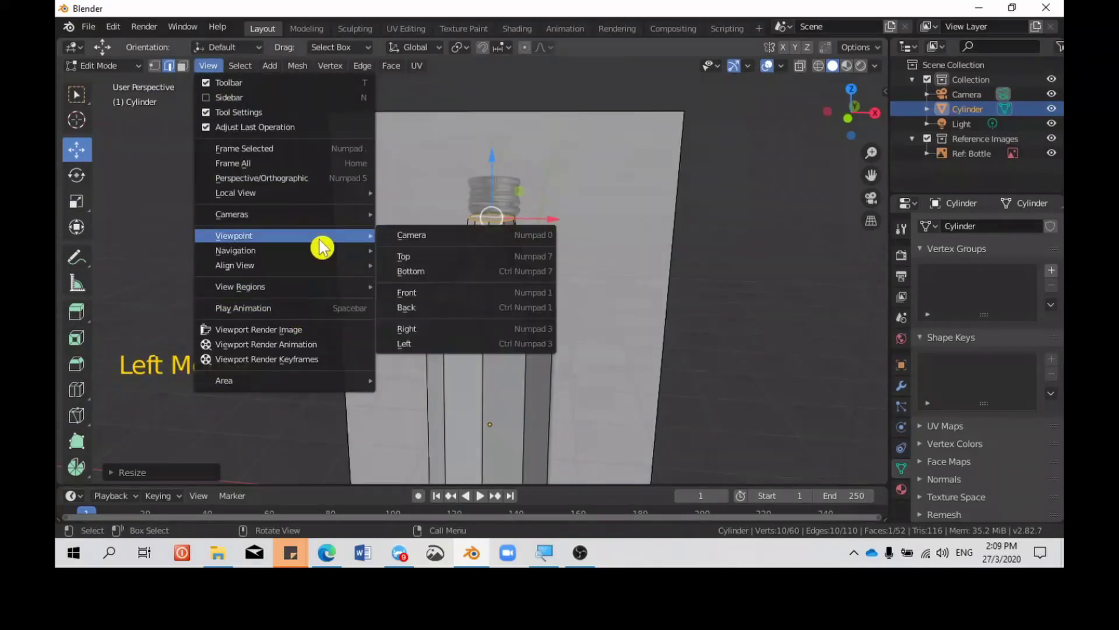
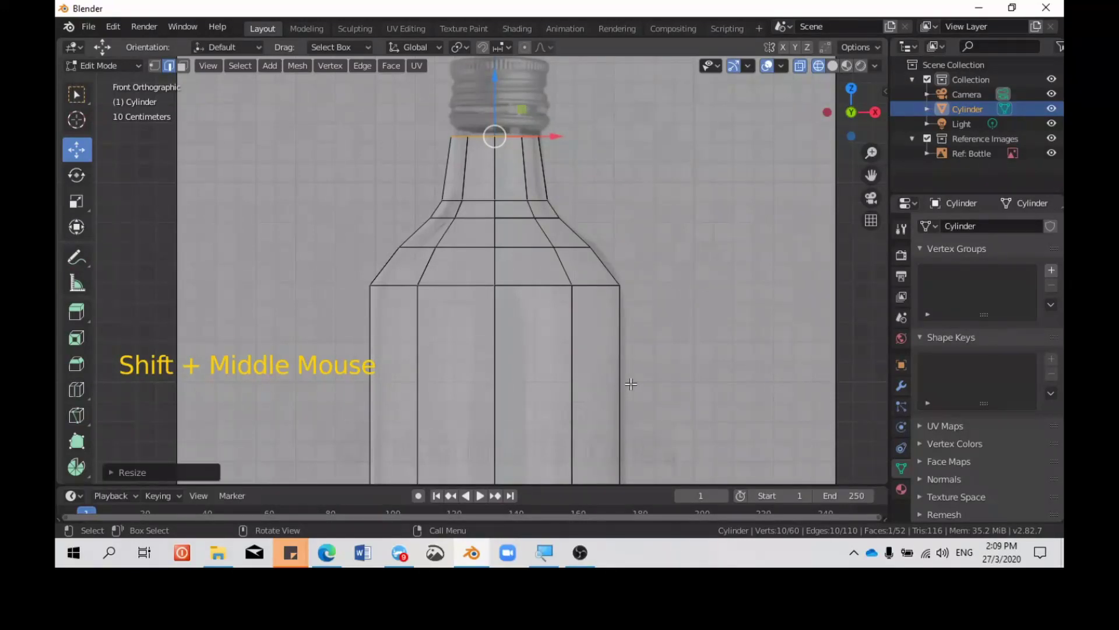
scroll("down", 3)
left_click(835, 74)
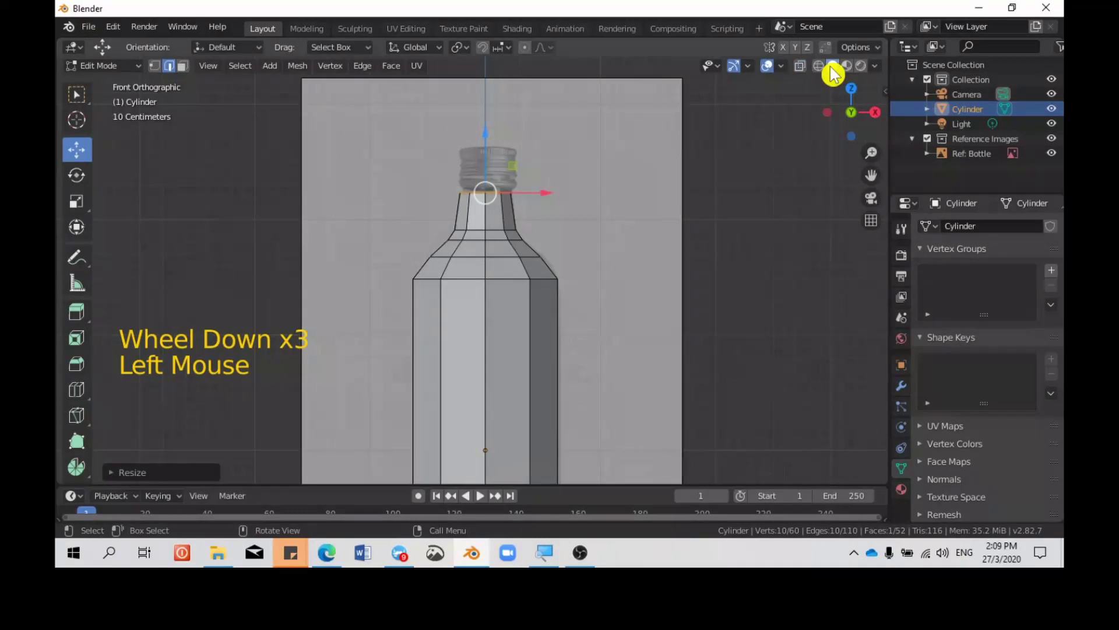
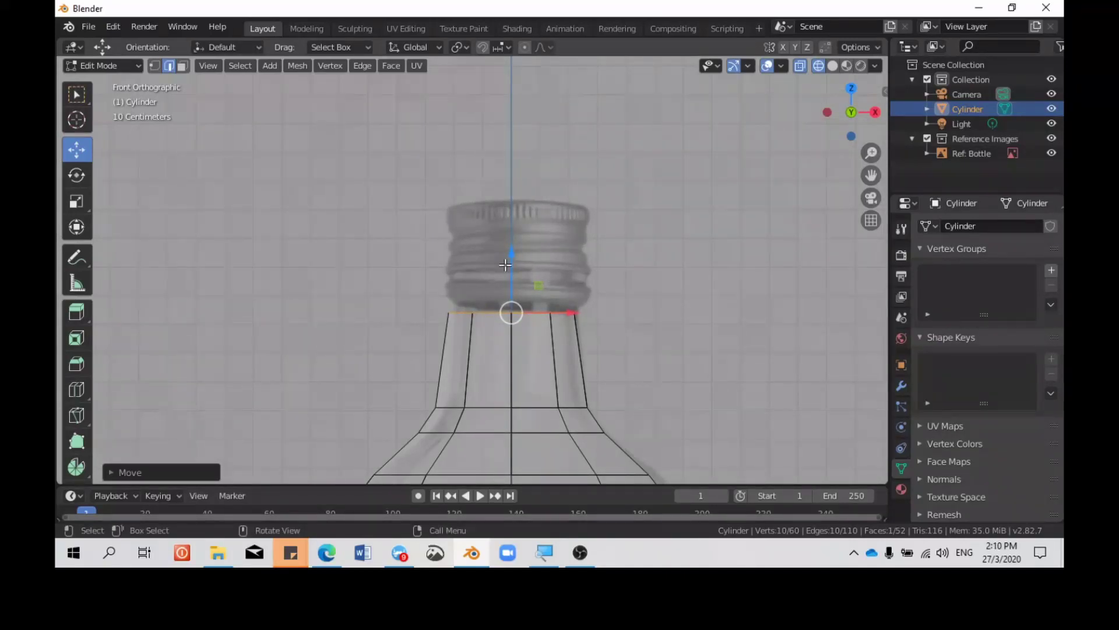
Step: Extrude and scale successive rings up the neck, widening them into the lower neck bands
key("e")
key("s")
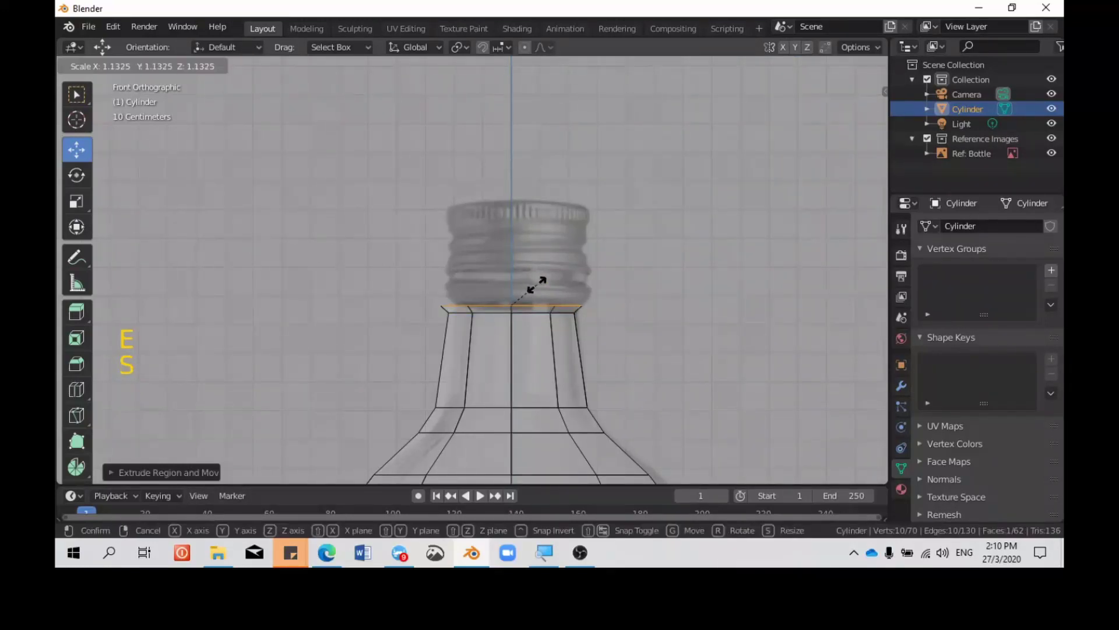
key("e")
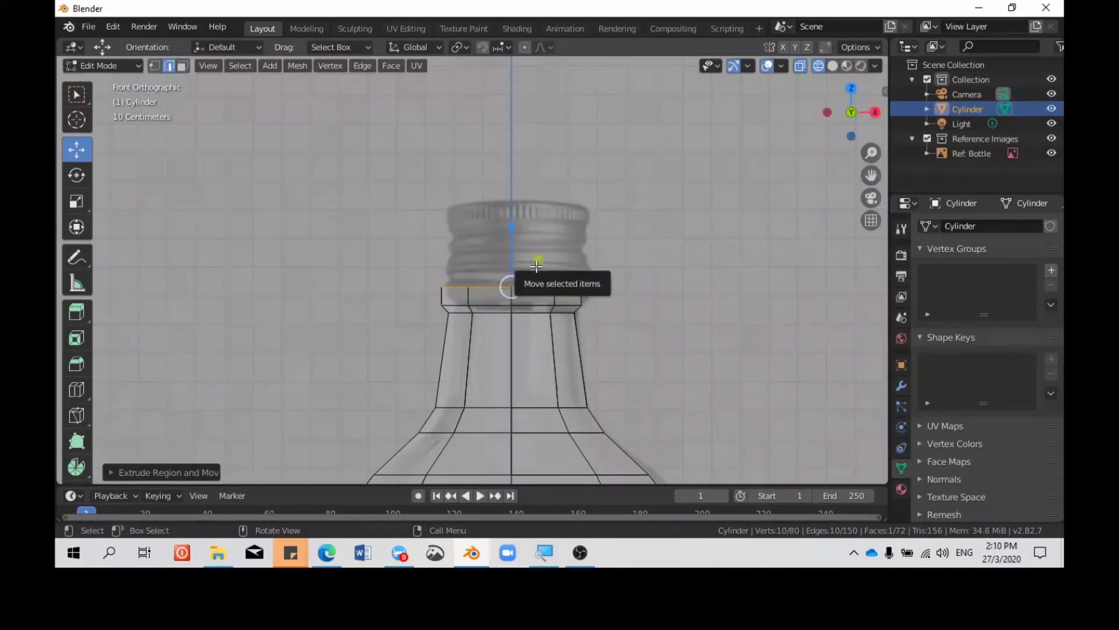
scroll("up", 3)
key("e")
key("s")
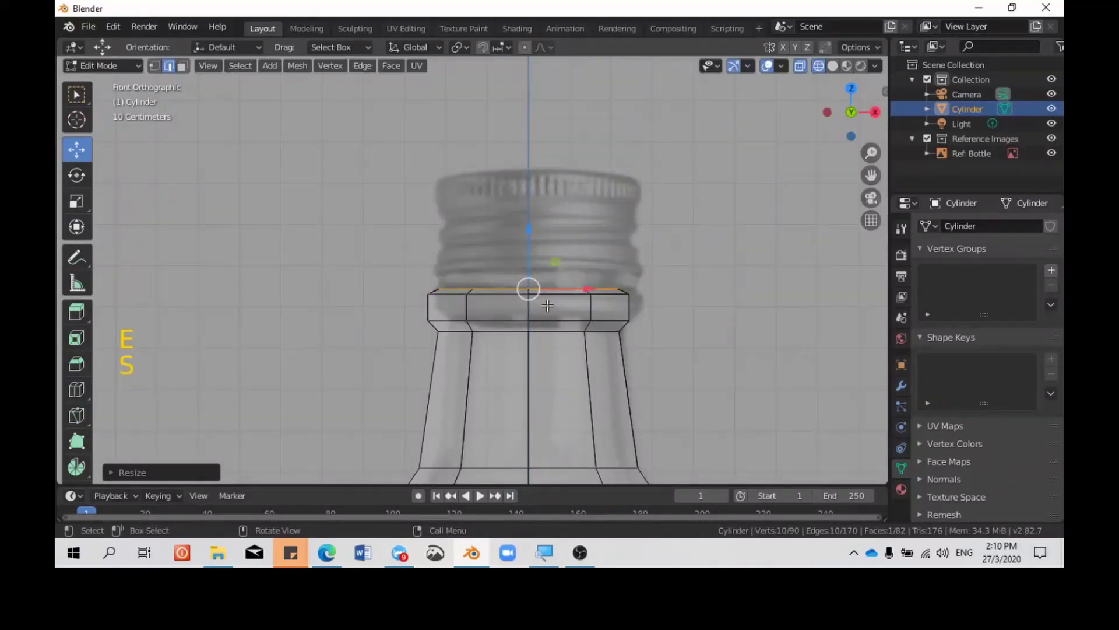
key("e")
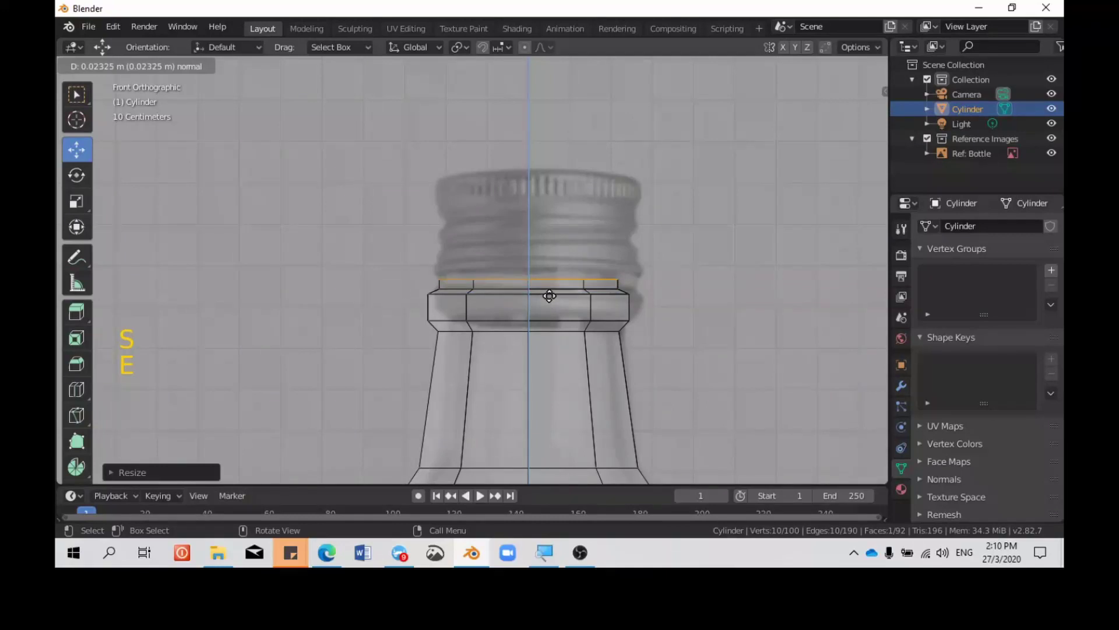
key("e")
key("s")
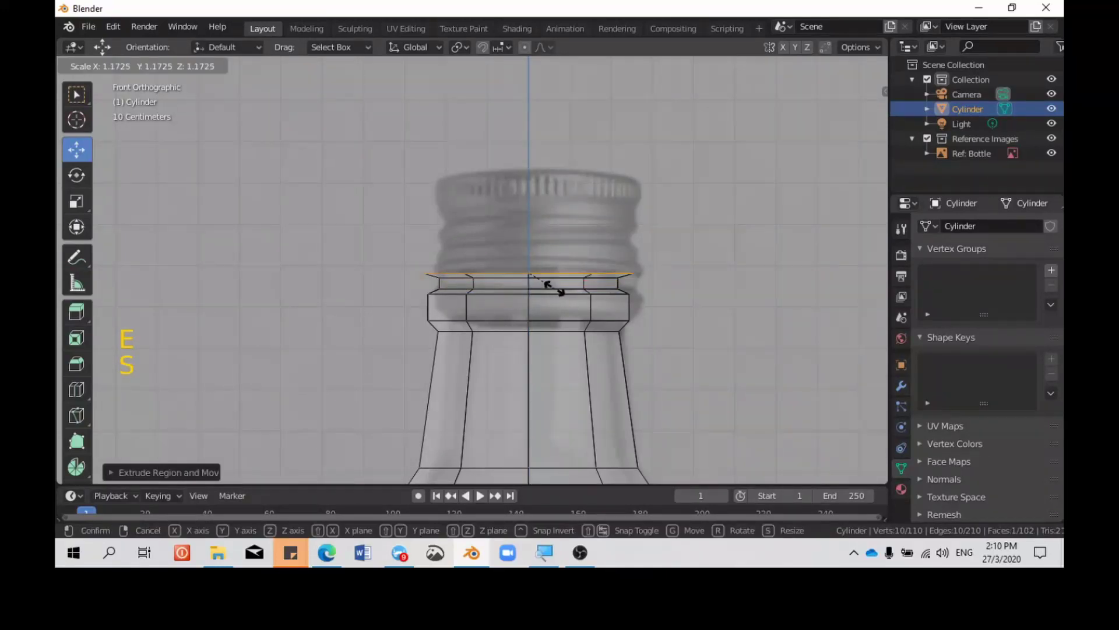
key("e")
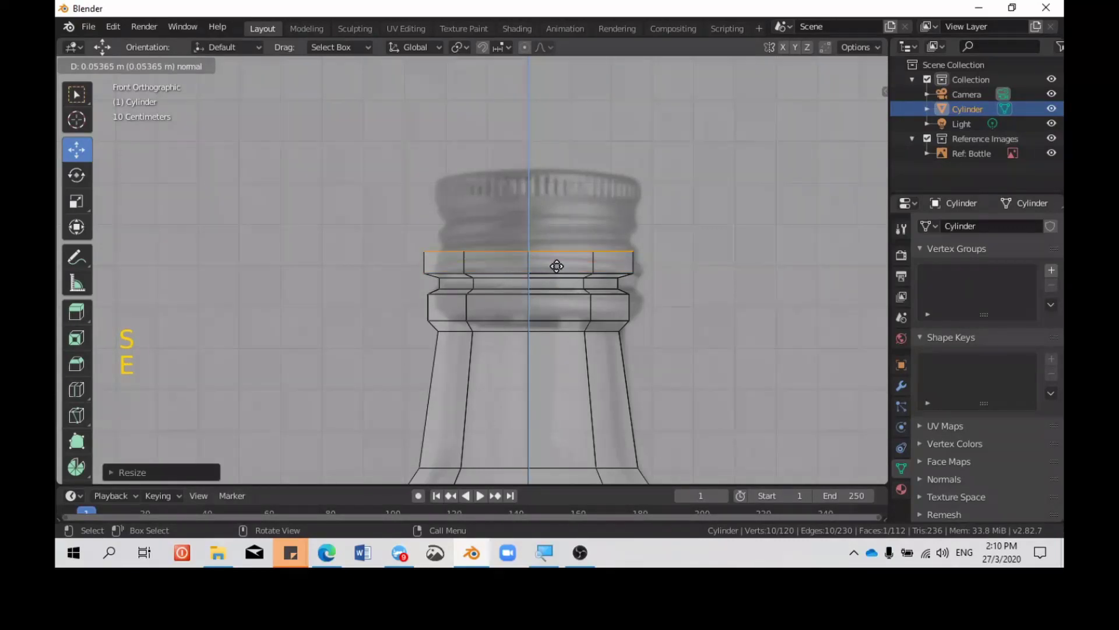
Step: Extrude the remaining rings to the cap's upper edge and shrink the top rim inward for the lip
key("e")
key("s")
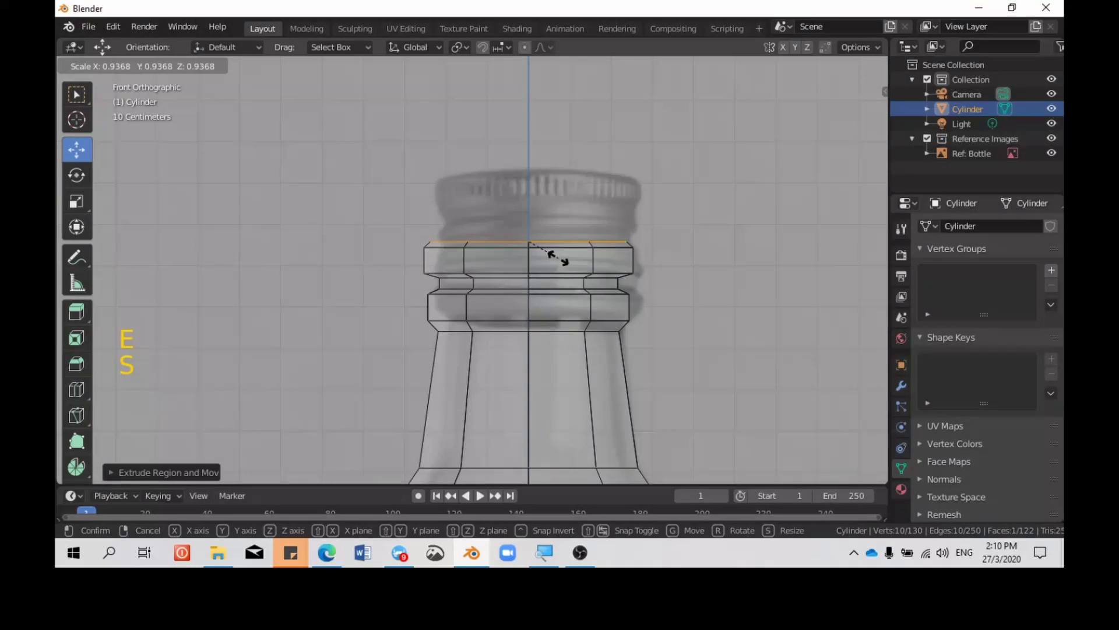
key("e")
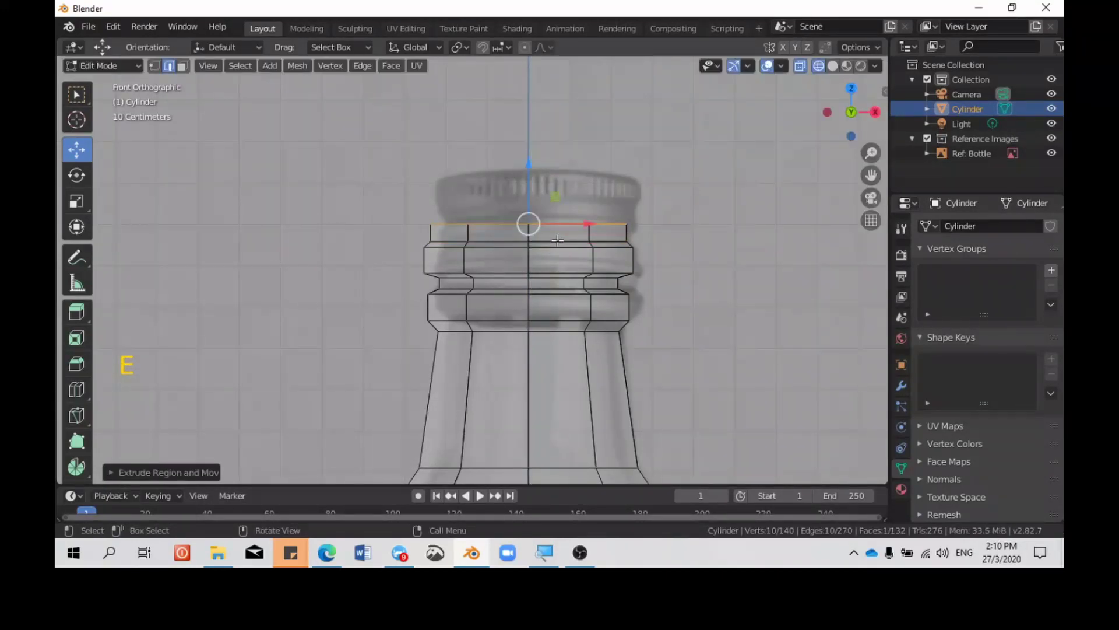
key("e")
key("e")
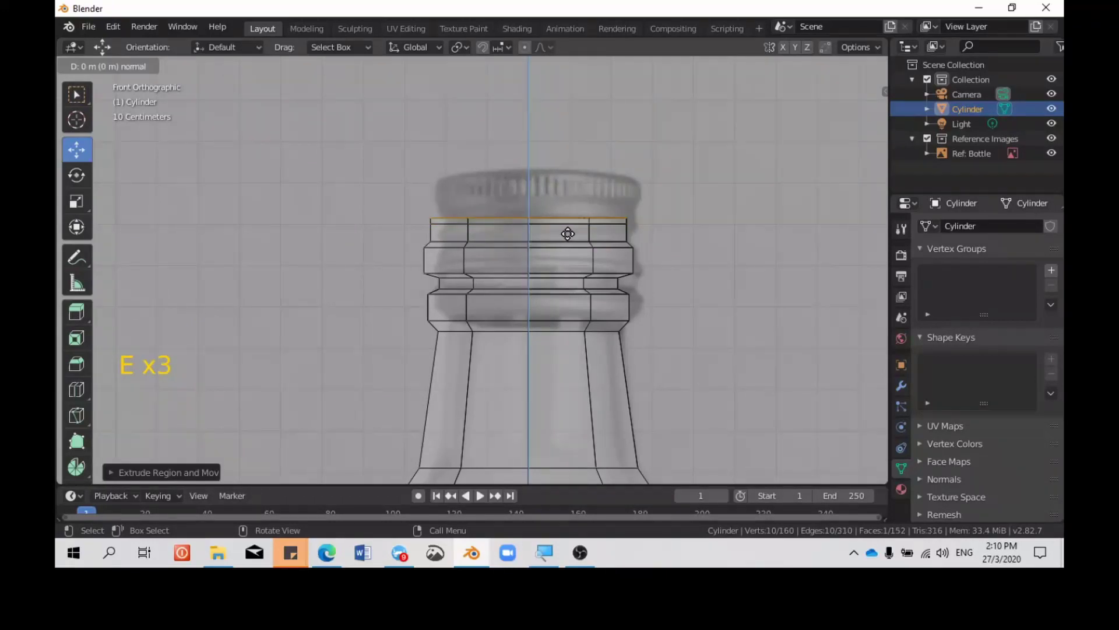
key("ctrl+z")
key("s")
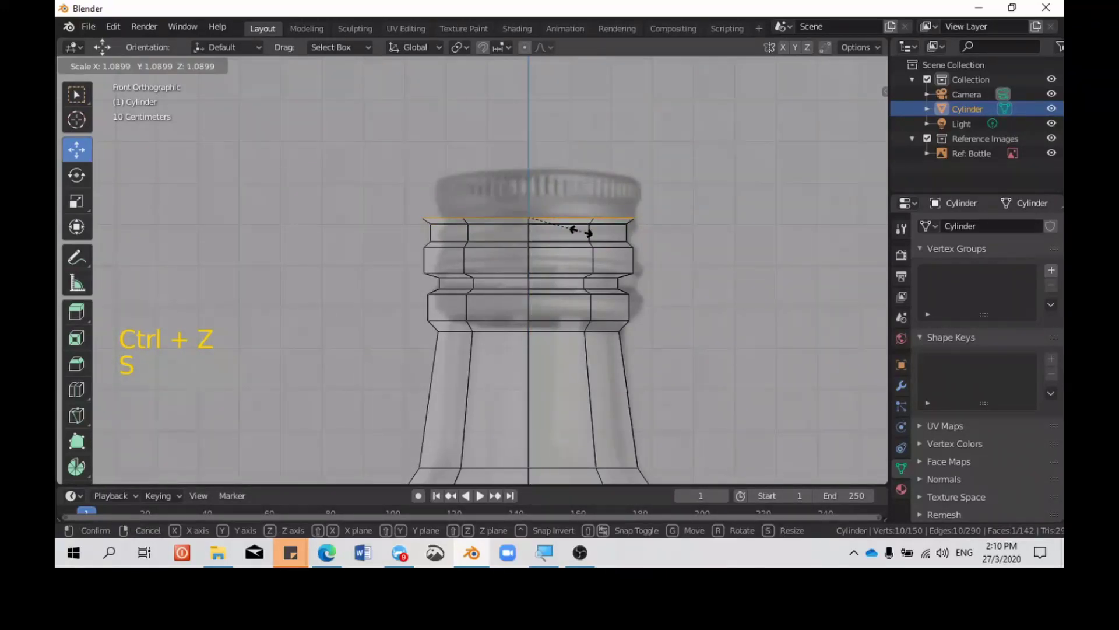
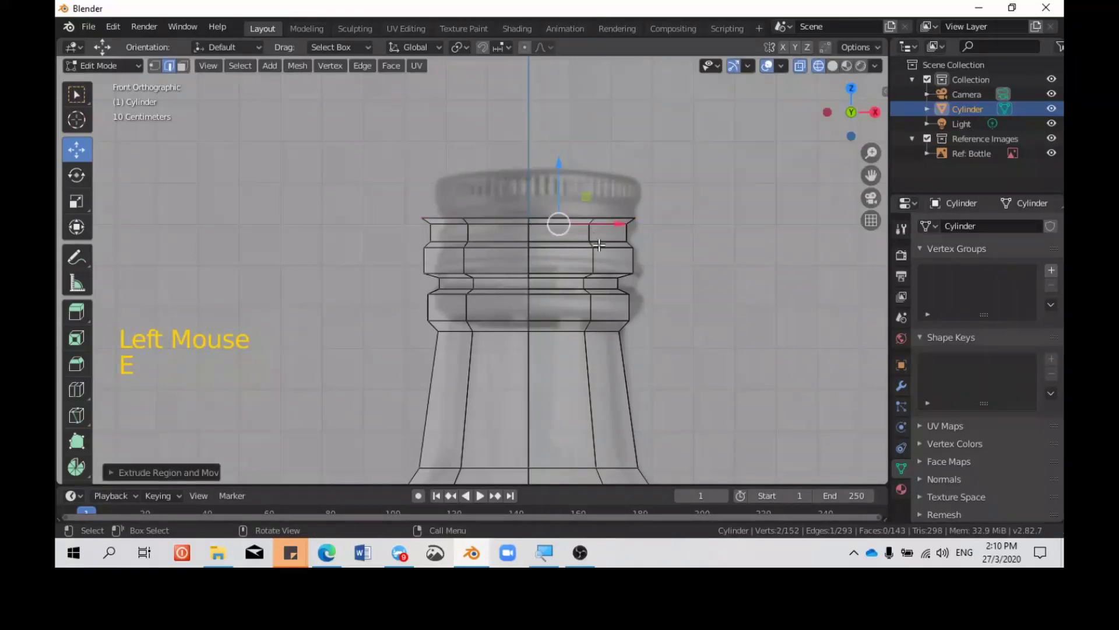
key("ctrl+z")
key("ctrl+z")
key("e")
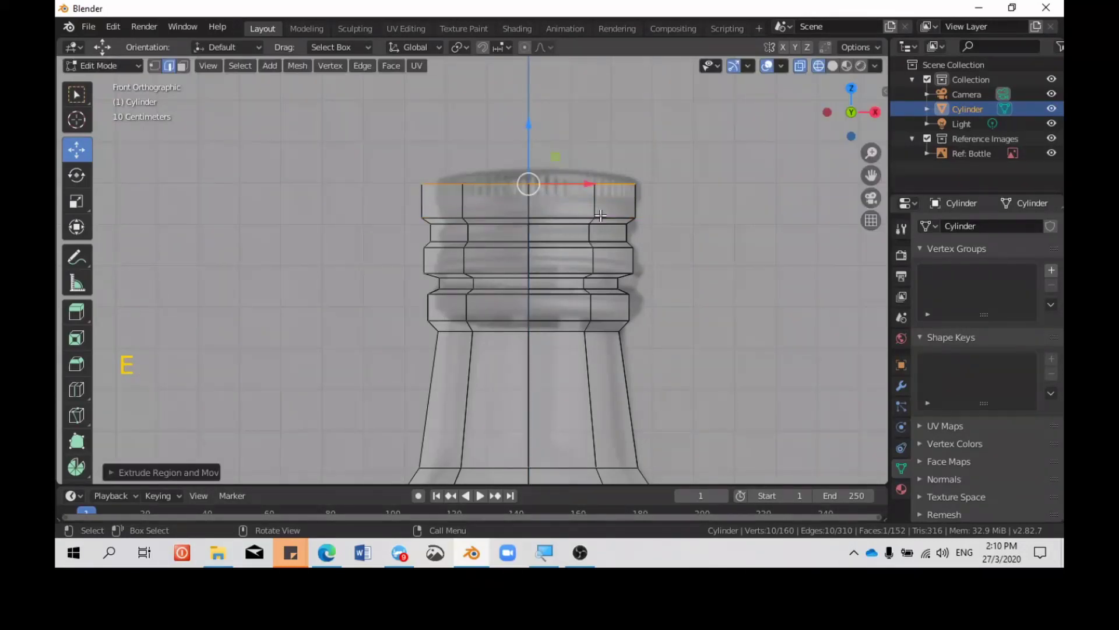
key("e")
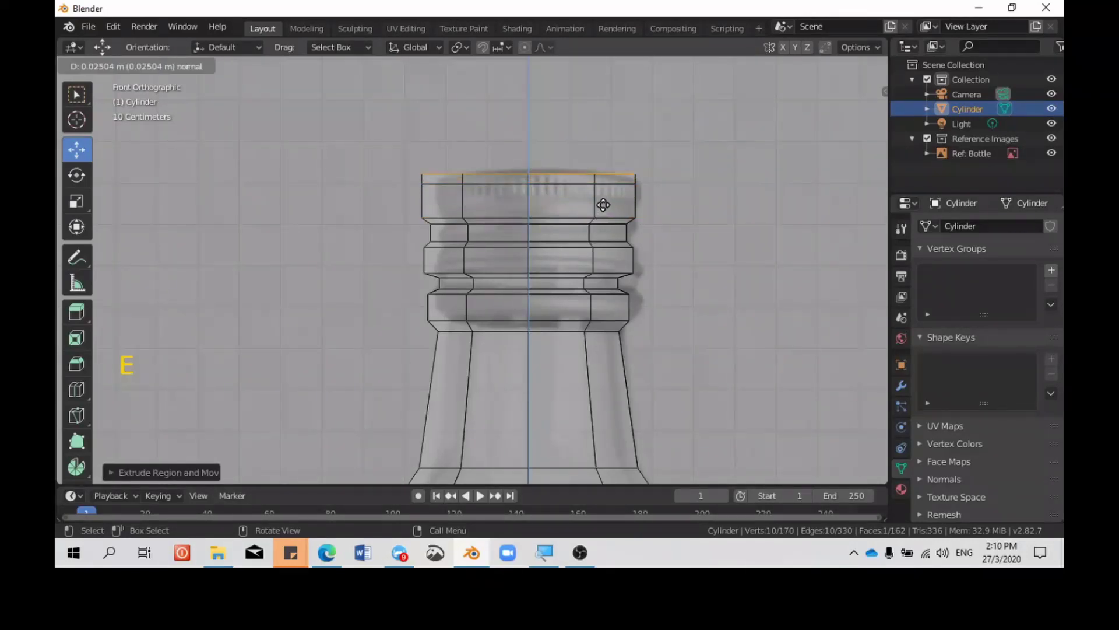
key("s")
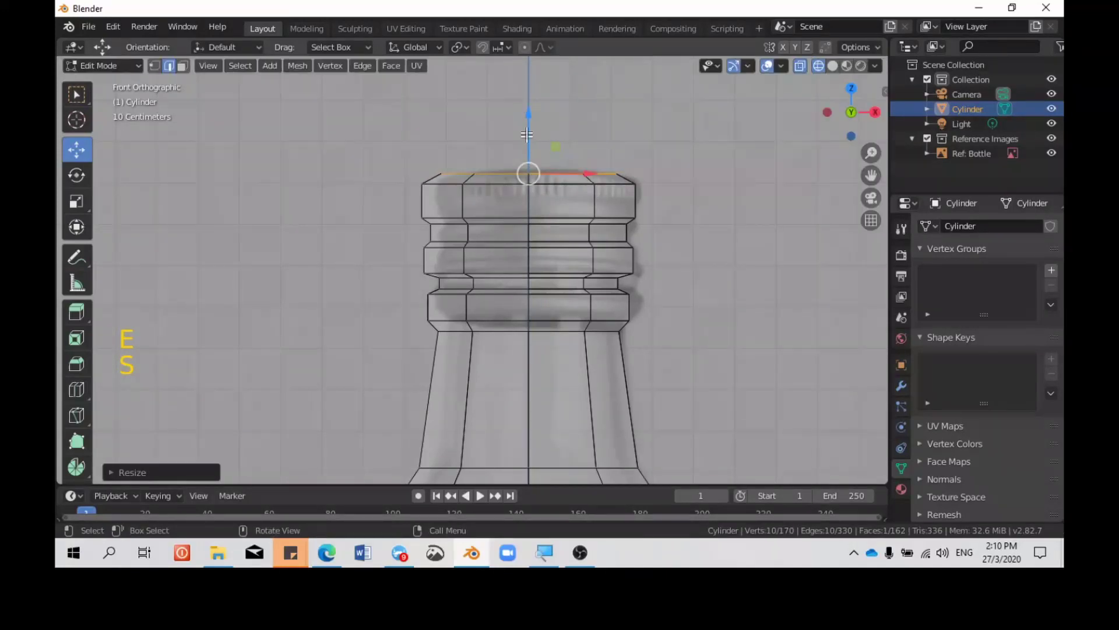
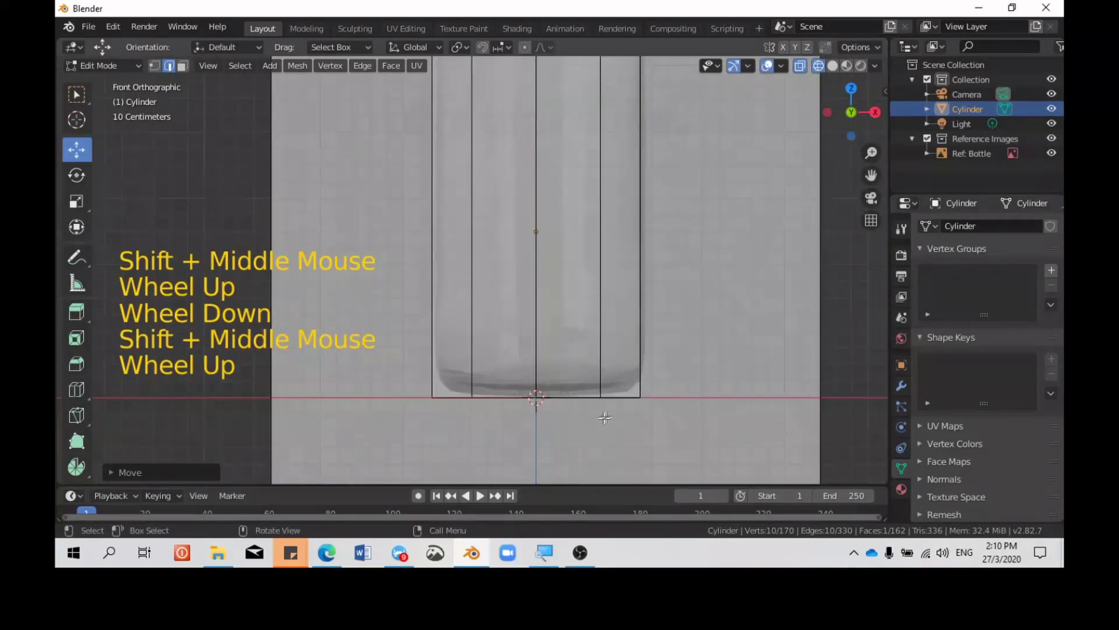
Step: Add a loop cut slid close to the base and scale the bottom ring slightly inward
scroll("down", 3)
scroll("up", 3)
scroll("down", 3)
scroll("up", 3)
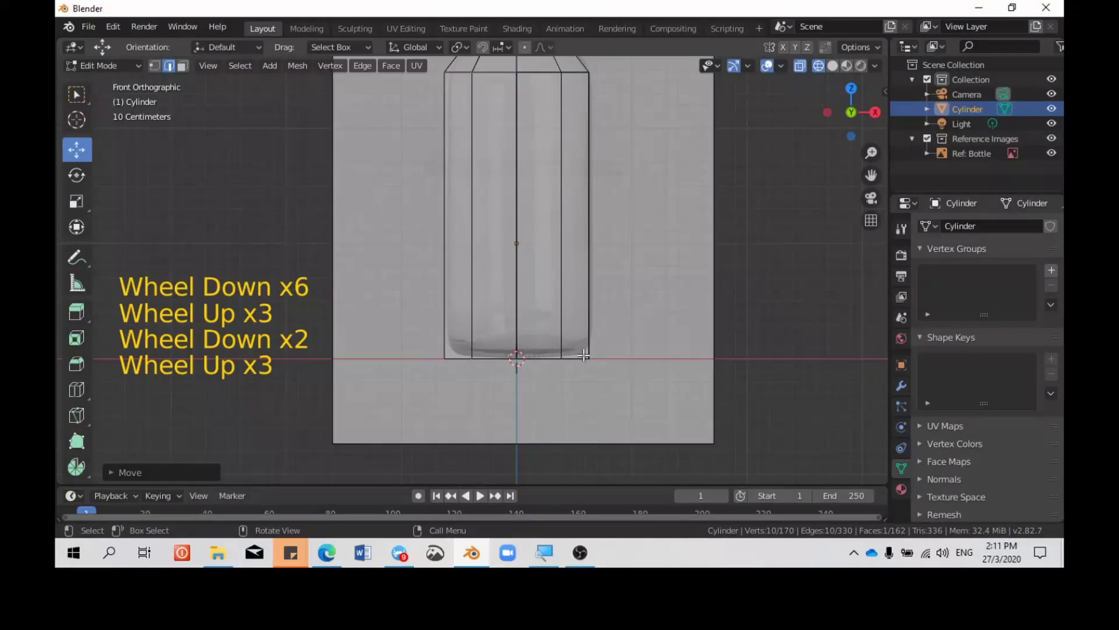
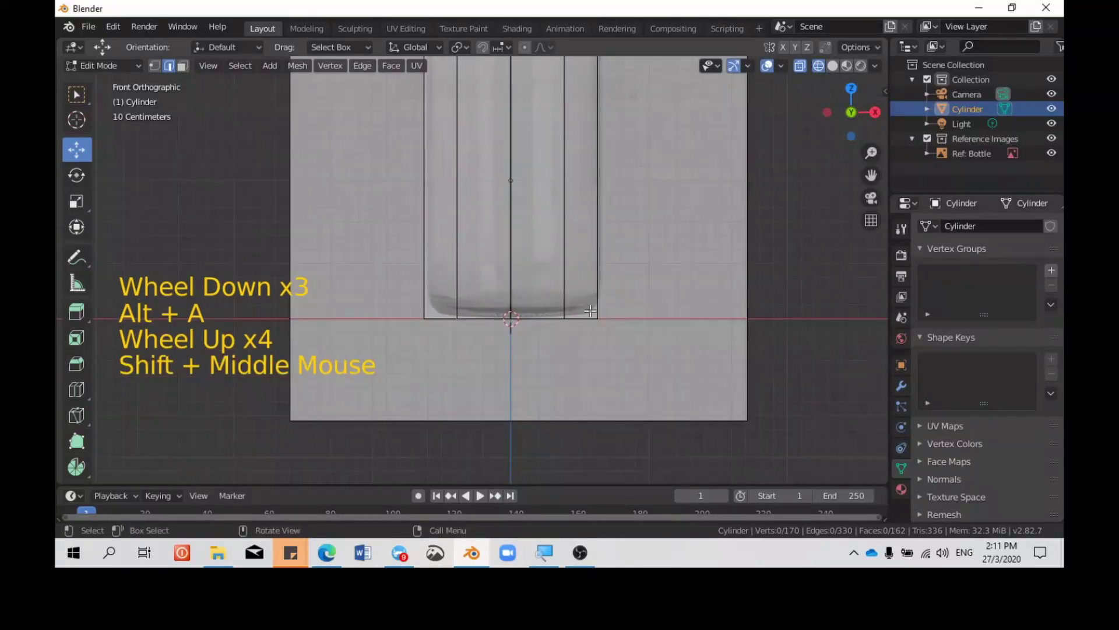
key("ctrl+r")
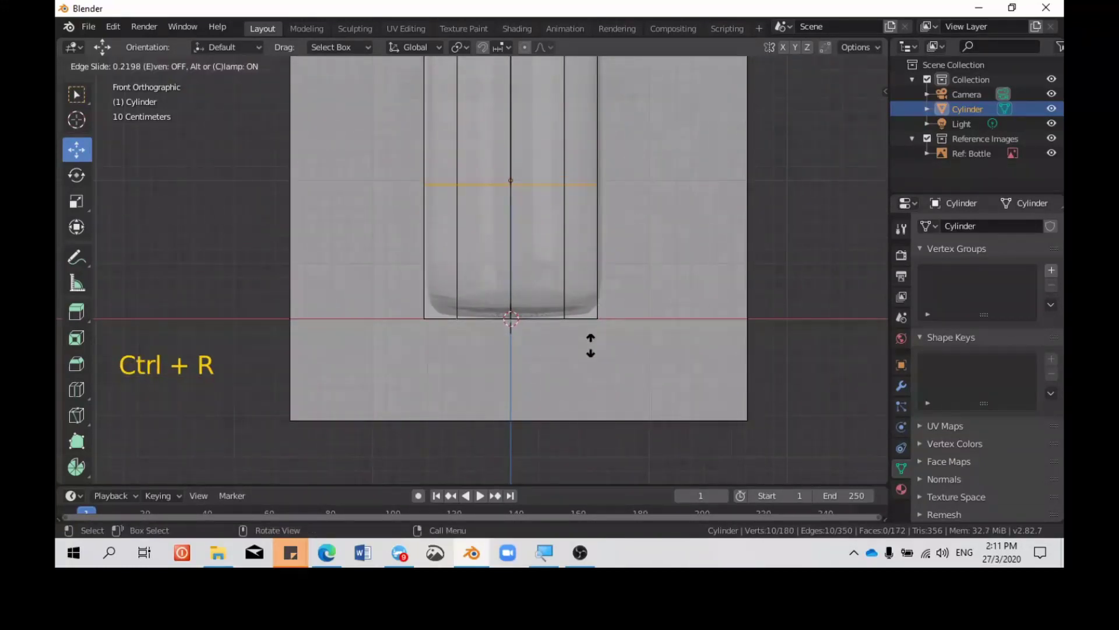
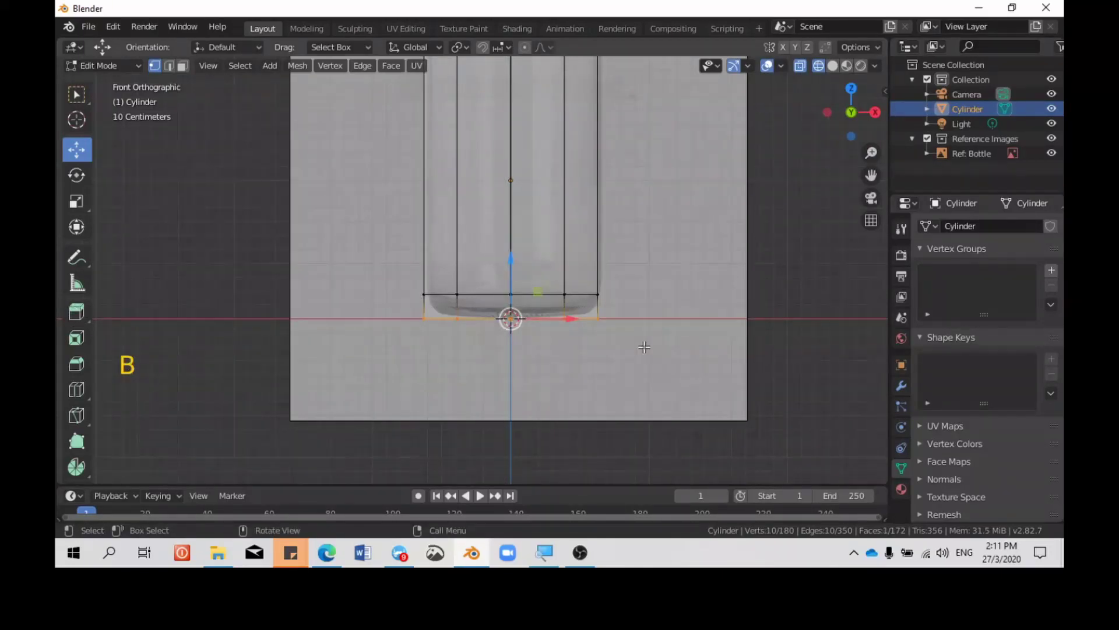
key("s")
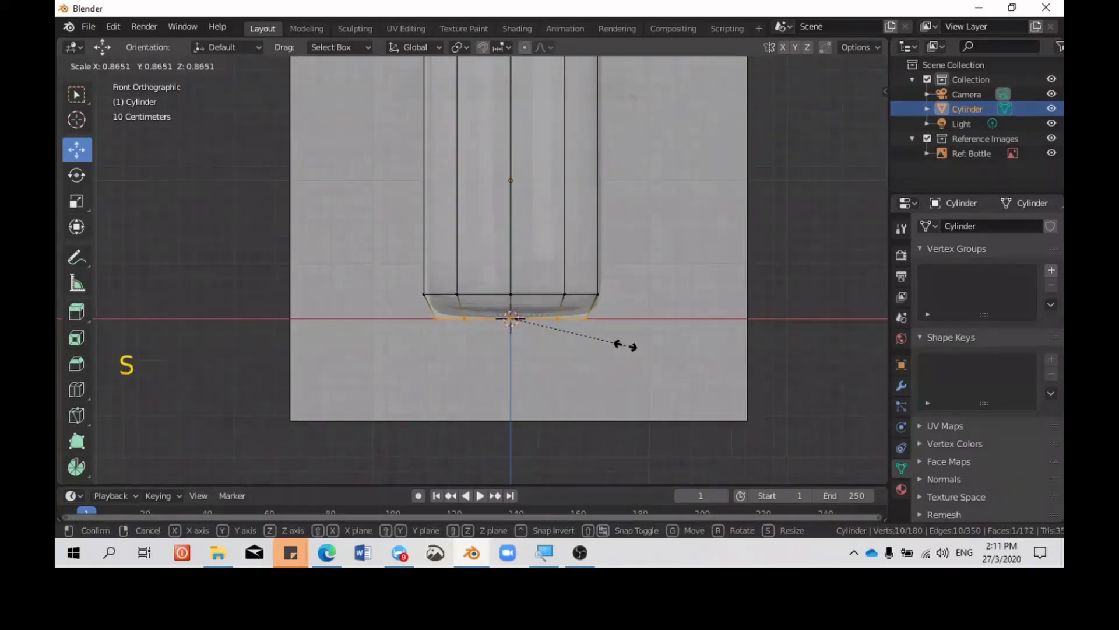
scroll("down", 3)
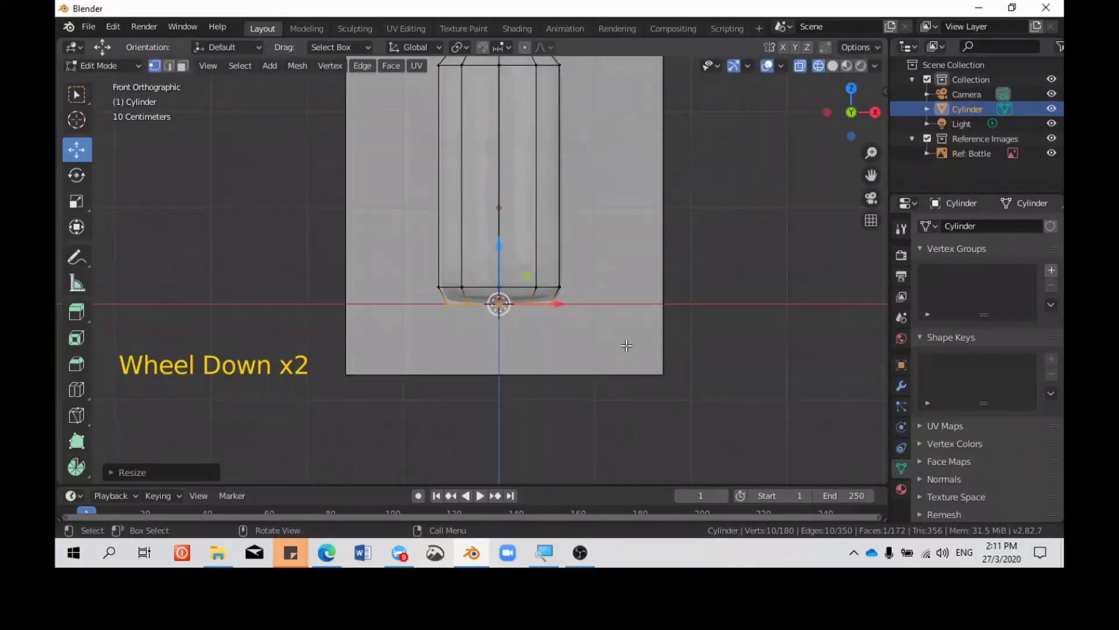
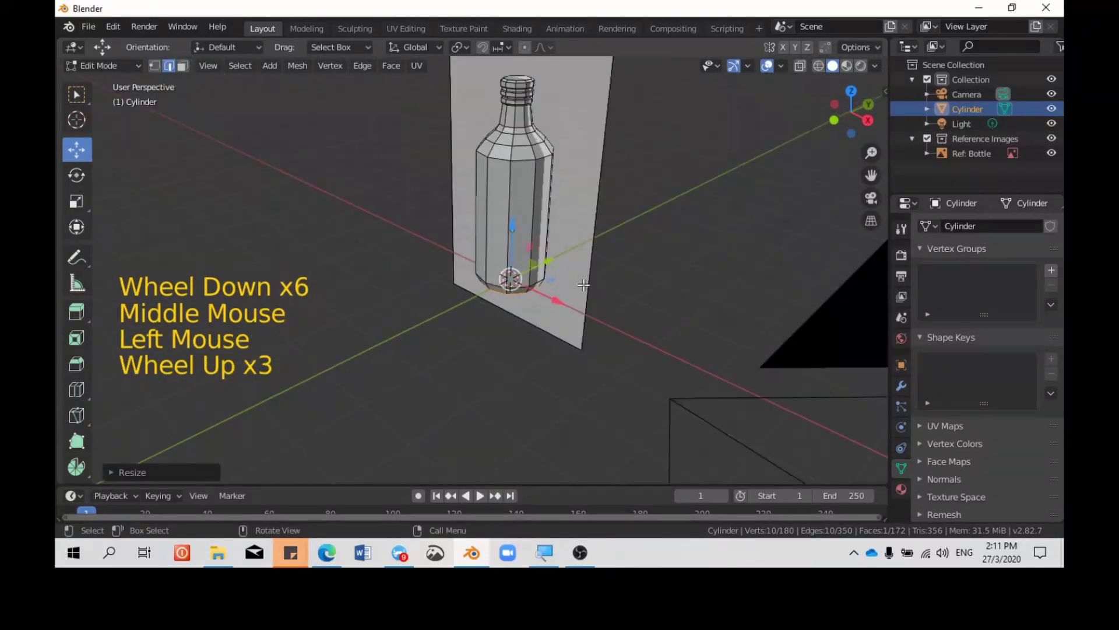
Step: Zoom the viewport to frame the bottle in solid shading beside the reference image
scroll("down", 3)
scroll("up", 3)
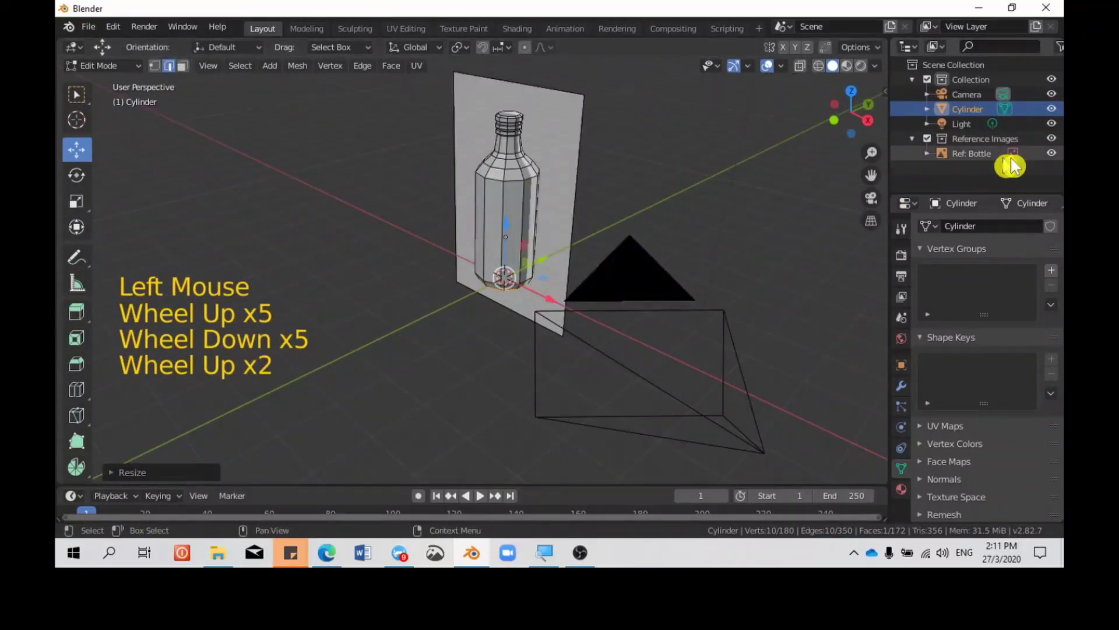
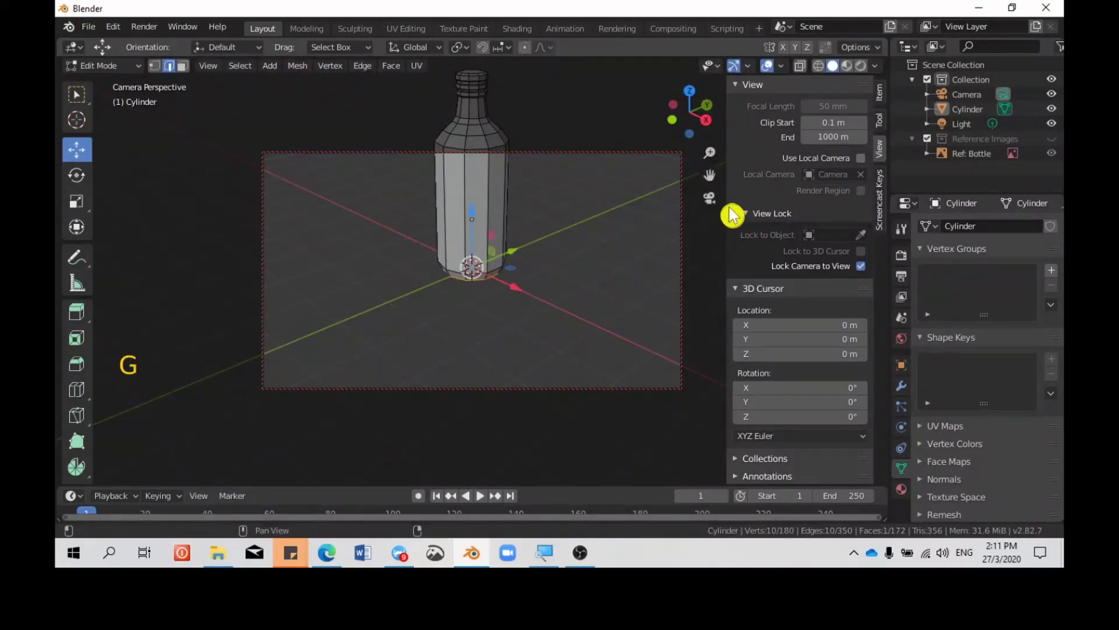
Step: Deselect all parts of the bottle mesh and cancel an accidental move
left_click(723, 206)
left_click(720, 208)
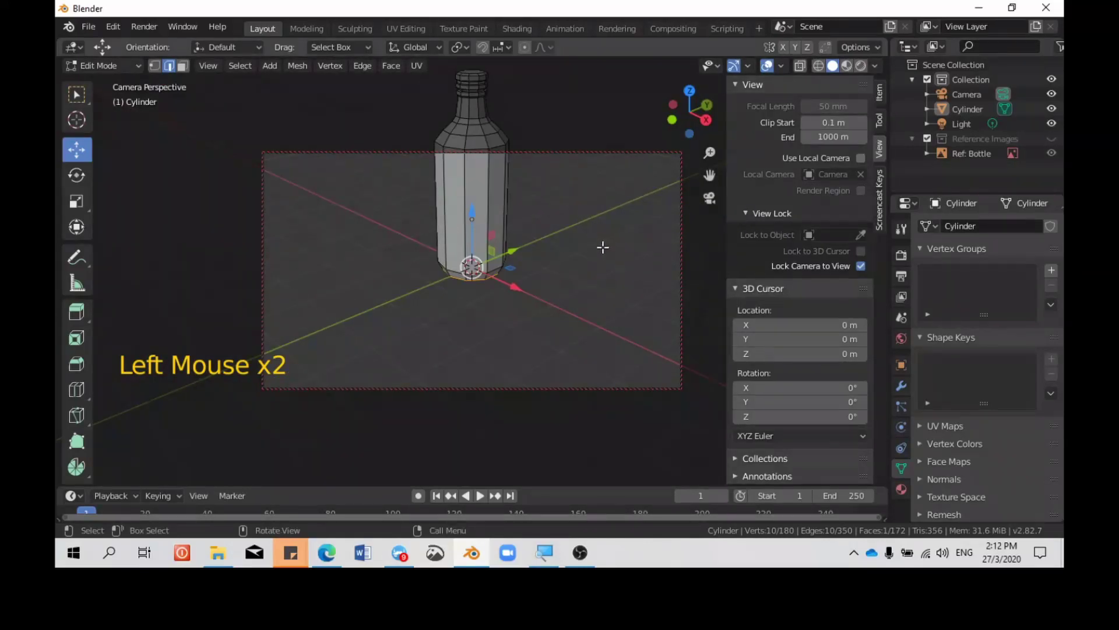
key("alt+a")
key("g")
right_click(611, 260)
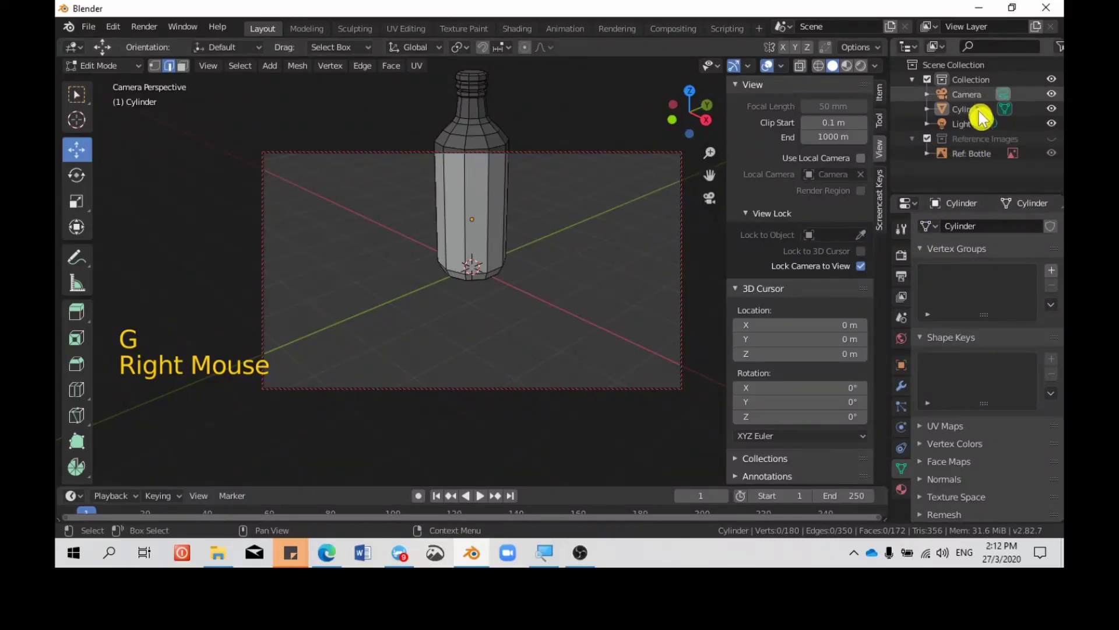
Step: Make the scene camera active, leave Edit Mode and look through the camera
left_click(977, 98)
key("g")
right_click(615, 213)
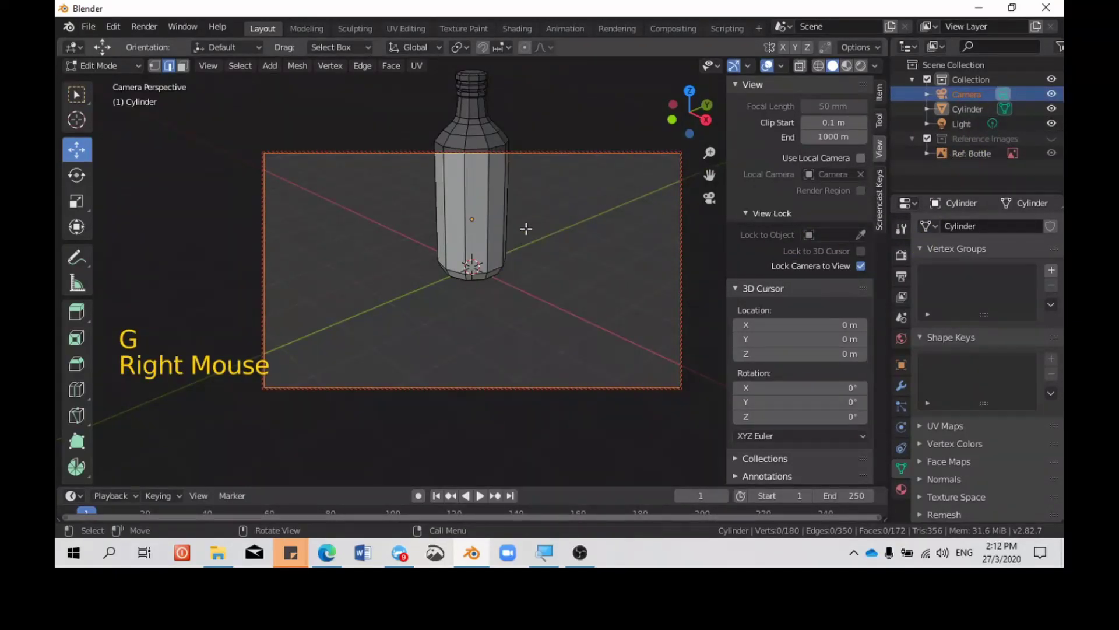
key("Tab")
scroll("down", 3)
key("g")
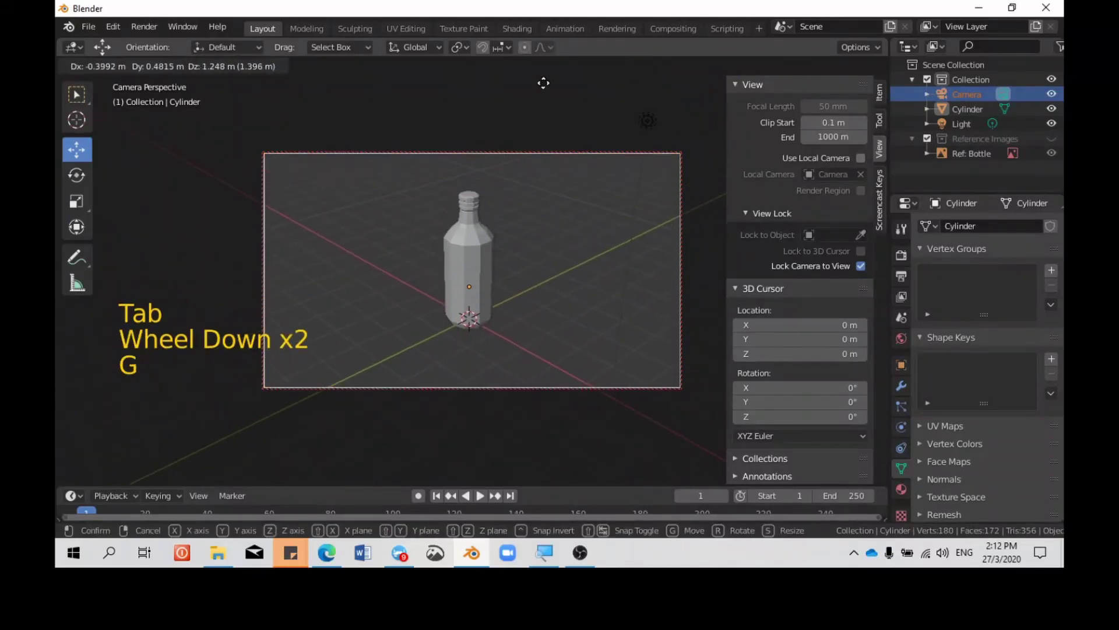
scroll("up", 3)
scroll("down", 3)
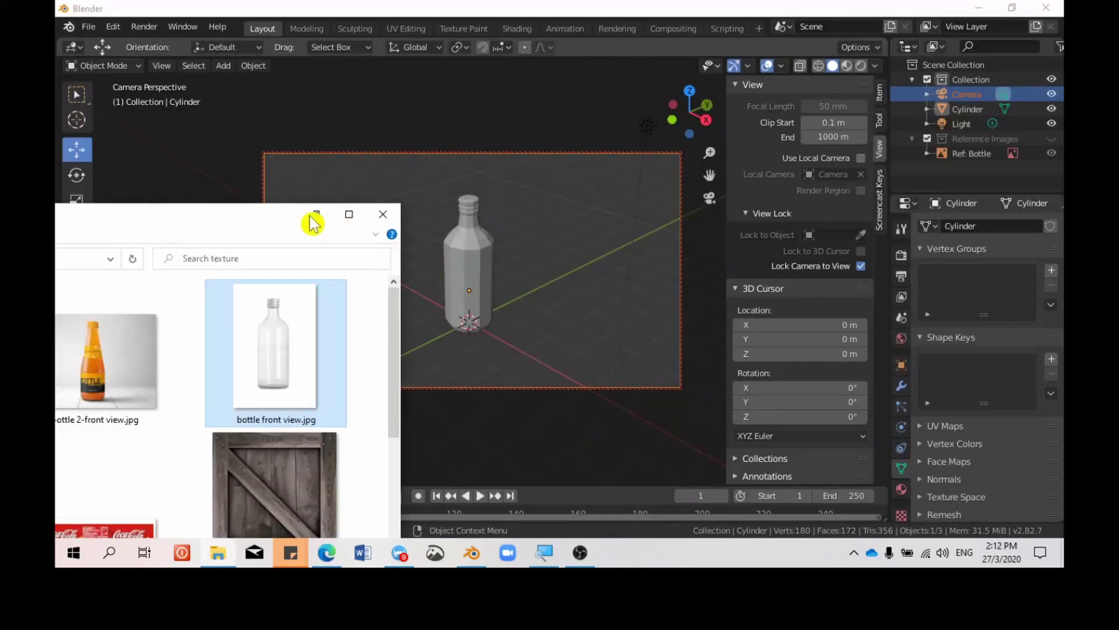
Step: Select the bottle cylinder, unlock the camera from the view and give the bottle smooth shading
left_click(476, 281)
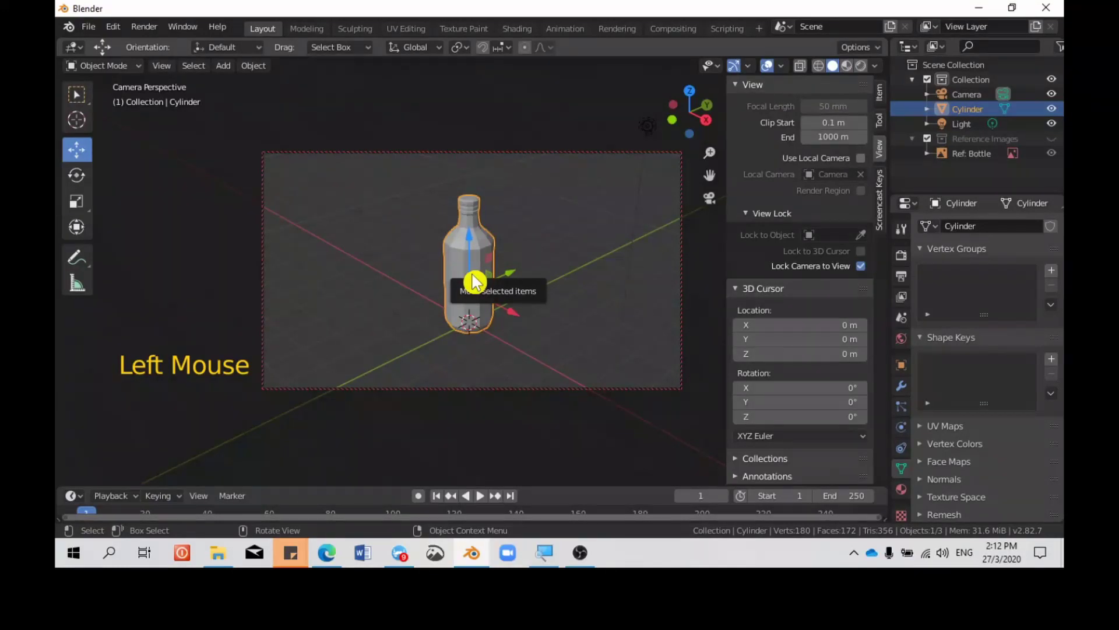
left_click(860, 274)
middle_click(520, 272)
scroll("up", 3)
middle_click(525, 298)
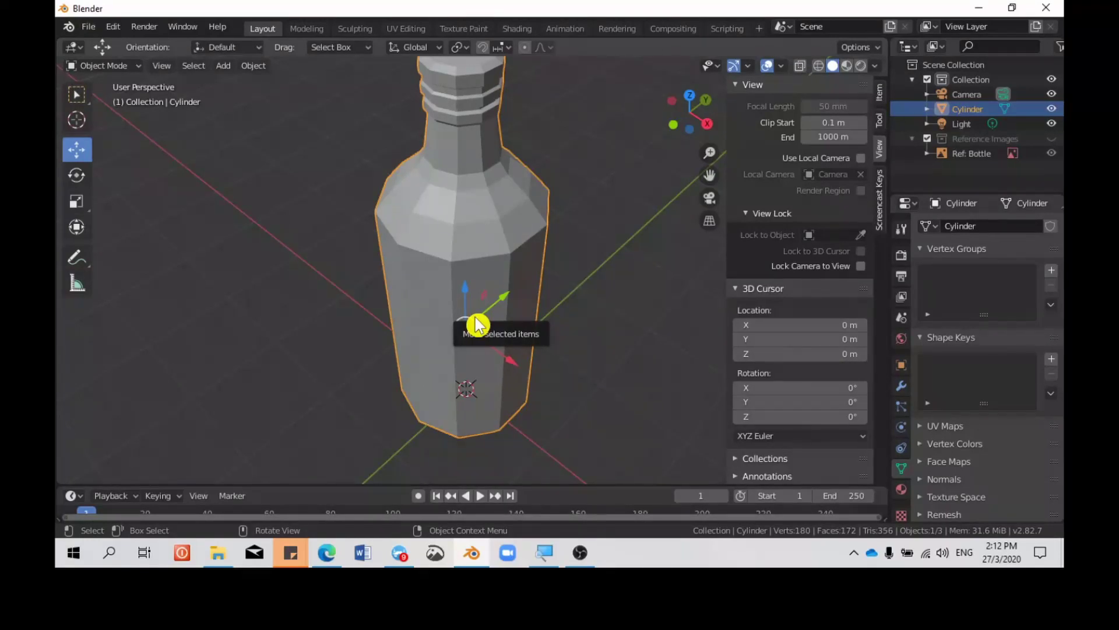
scroll("down", 3)
middle_click(487, 324)
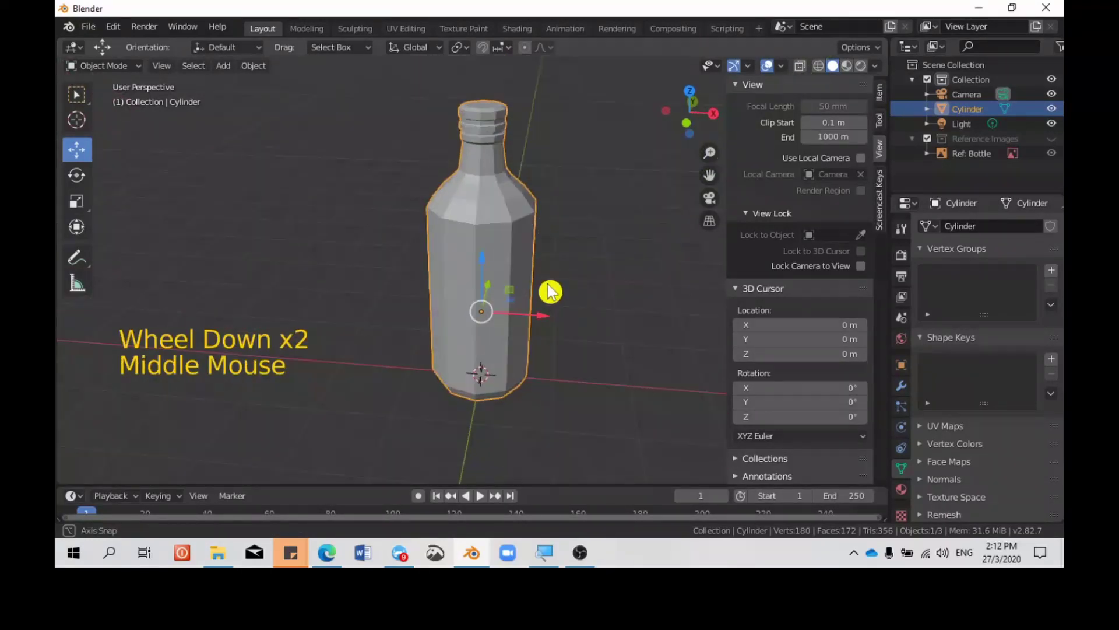
right_click(509, 185)
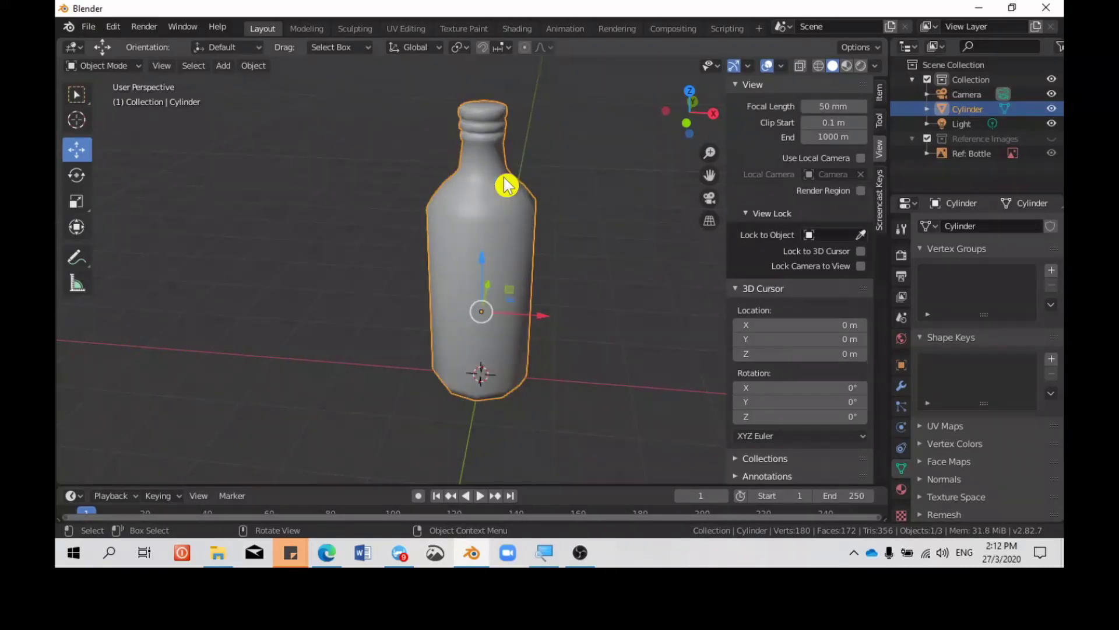
Step: Orbit around the smooth-shaded bottle to inspect its neck and base
scroll("up", 3)
middle_click(518, 184)
middle_click(505, 386)
scroll("down", 3)
scroll("up", 3)
middle_click(507, 278)
middle_click(517, 373)
scroll("down", 3)
scroll("up", 3)
middle_click(549, 384)
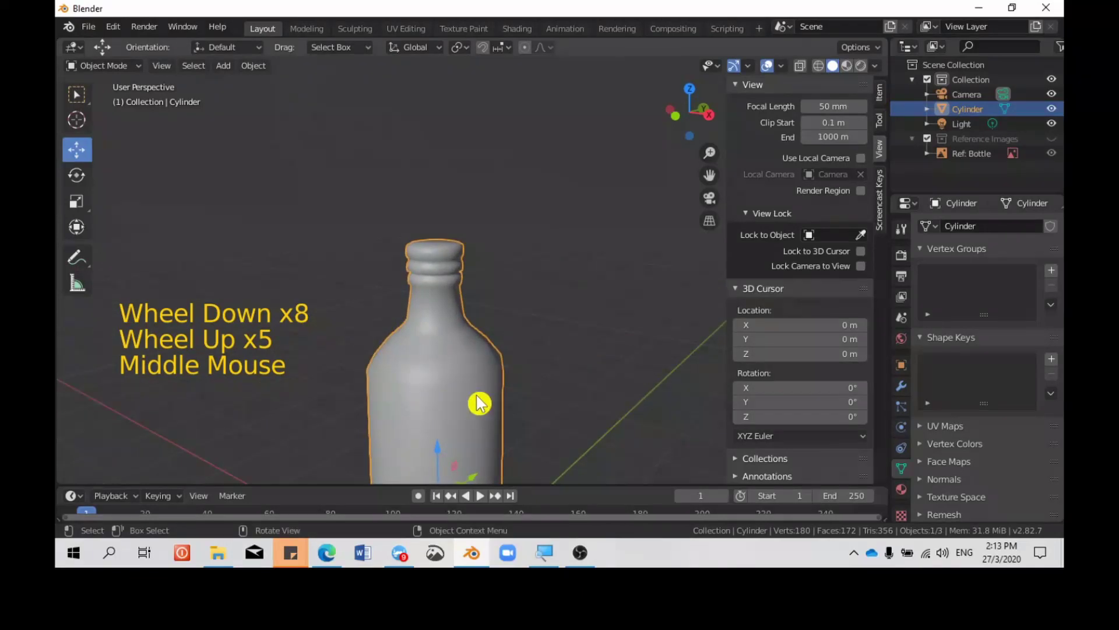
scroll("down", 3)
scroll("up", 3)
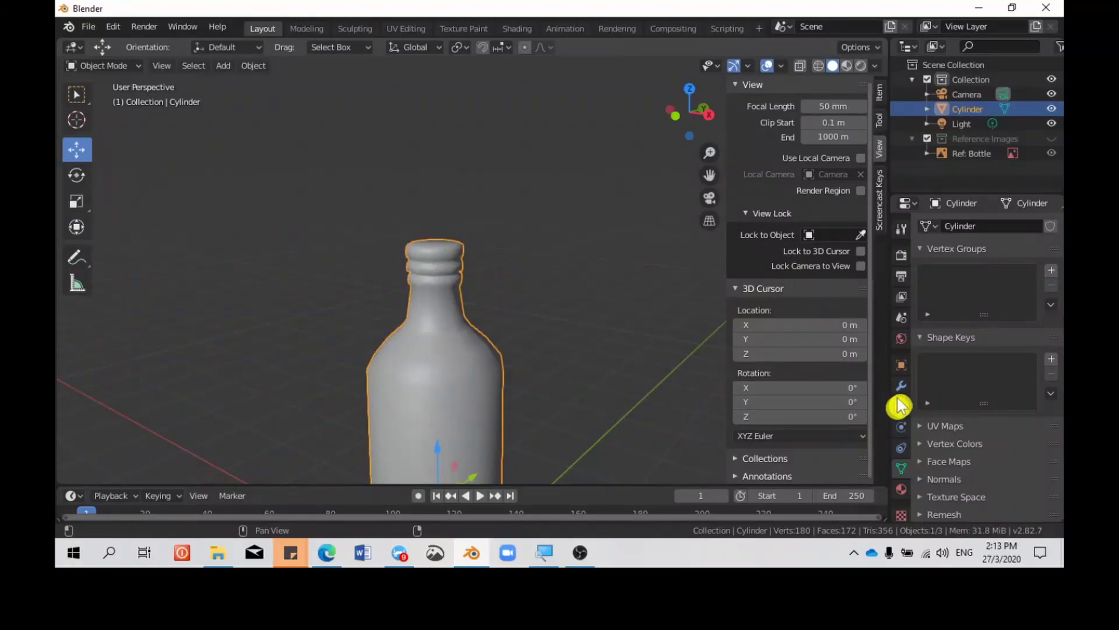
Step: Add a Subdivision Surface modifier to the bottle cylinder from the Modifier Properties
left_click(906, 394)
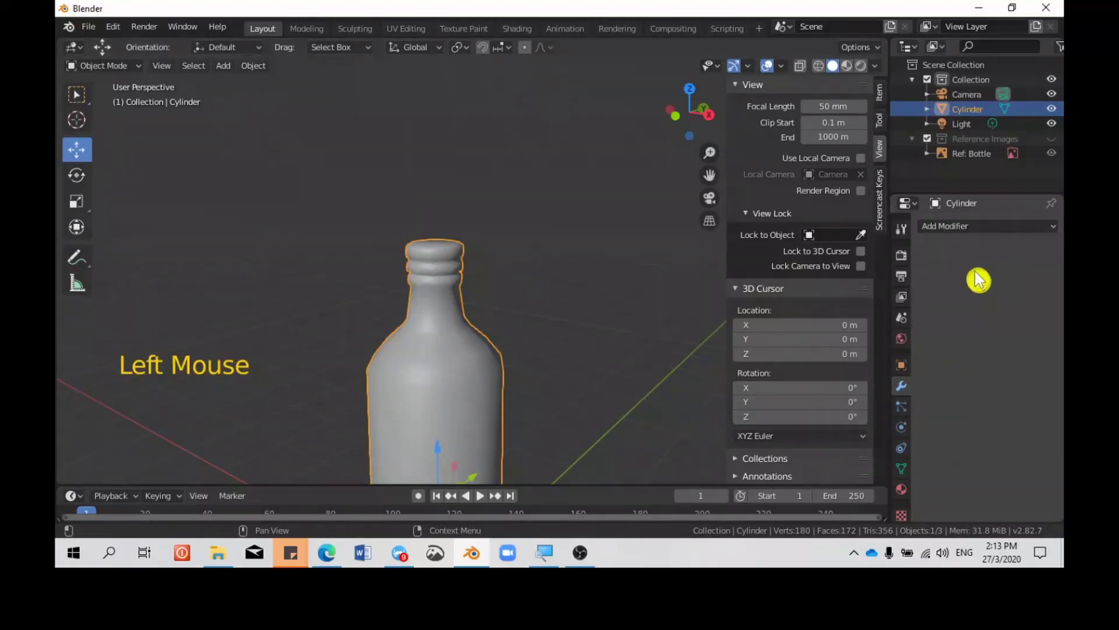
left_click(970, 233)
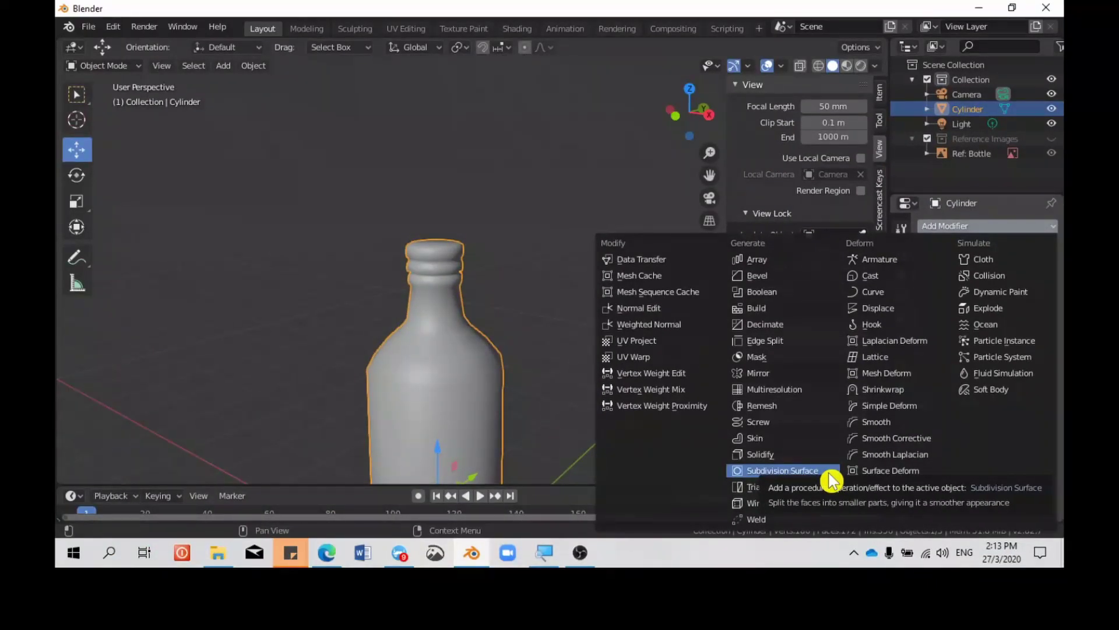
scroll("up", 3)
scroll("down", 3)
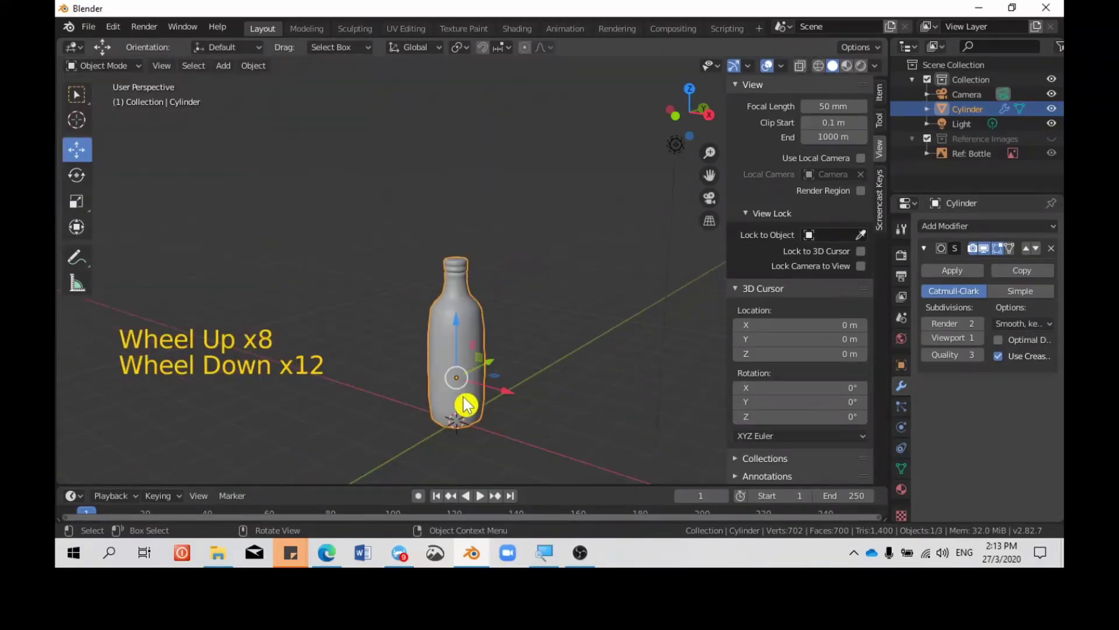
Step: Enable Optimal Display on the Subdivision Surface modifier, keeping the render level at 2
middle_click(468, 403)
scroll("up", 3)
scroll("up", 3)
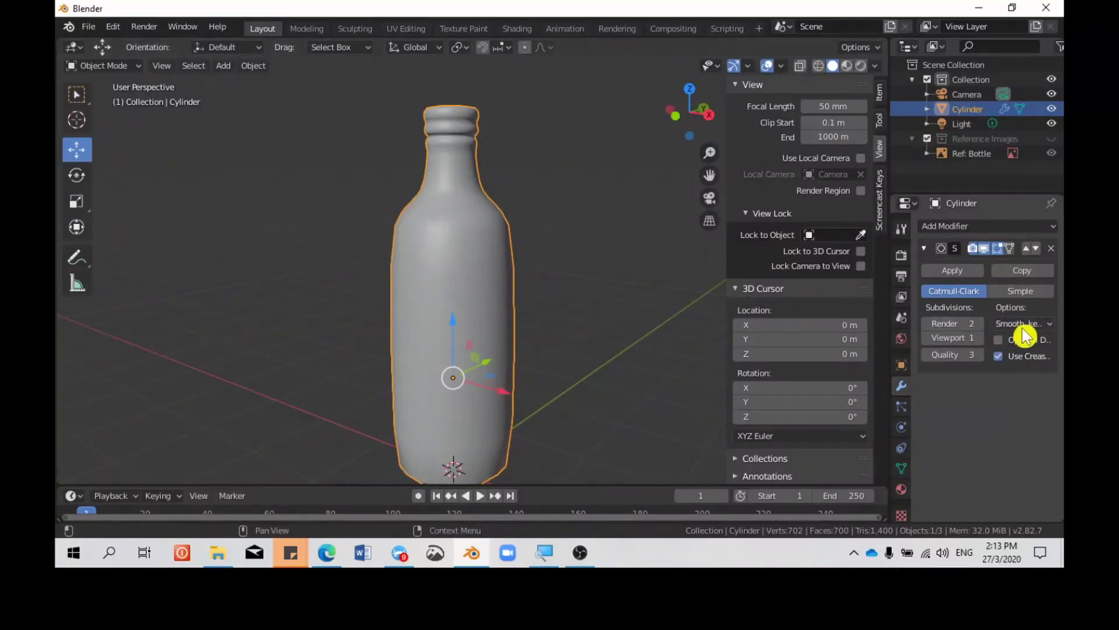
left_click(1008, 347)
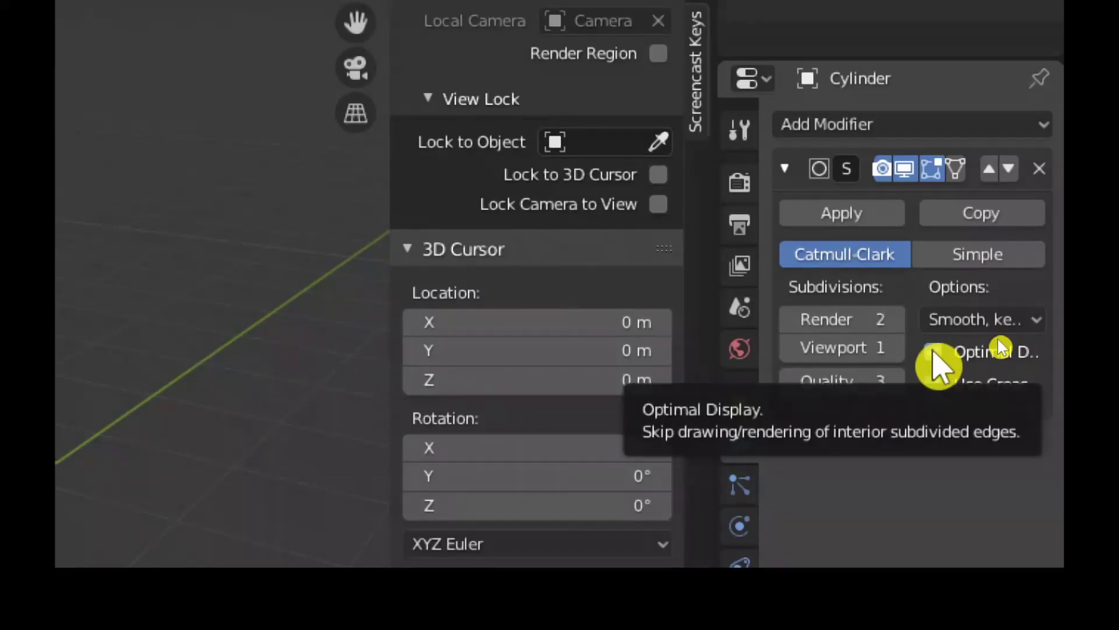
key("ctrl+KP_Subtract")
left_click(983, 334)
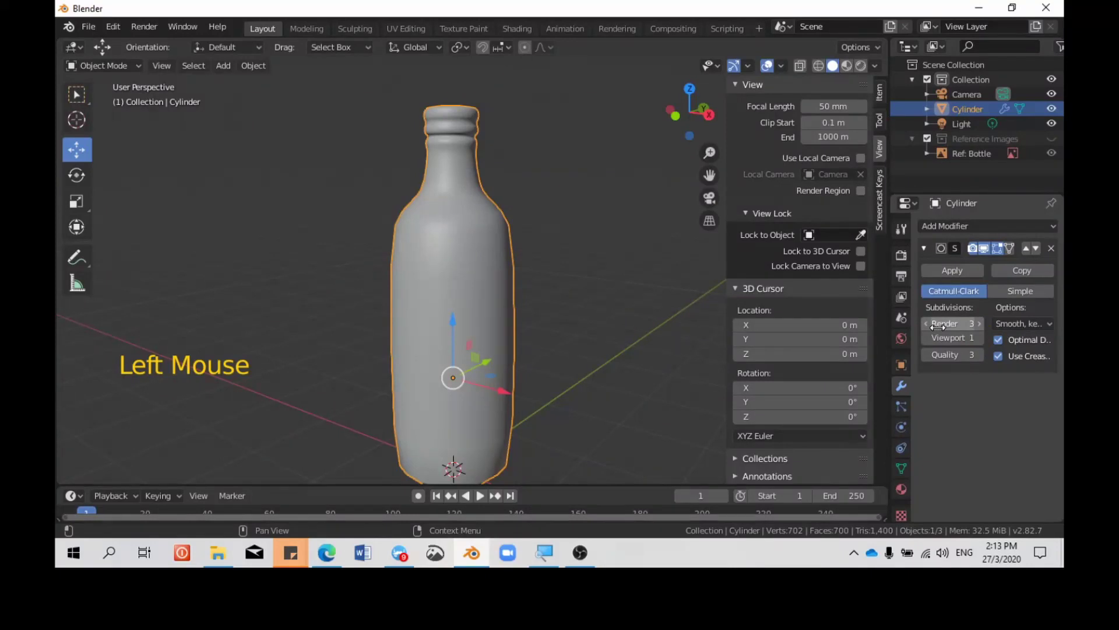
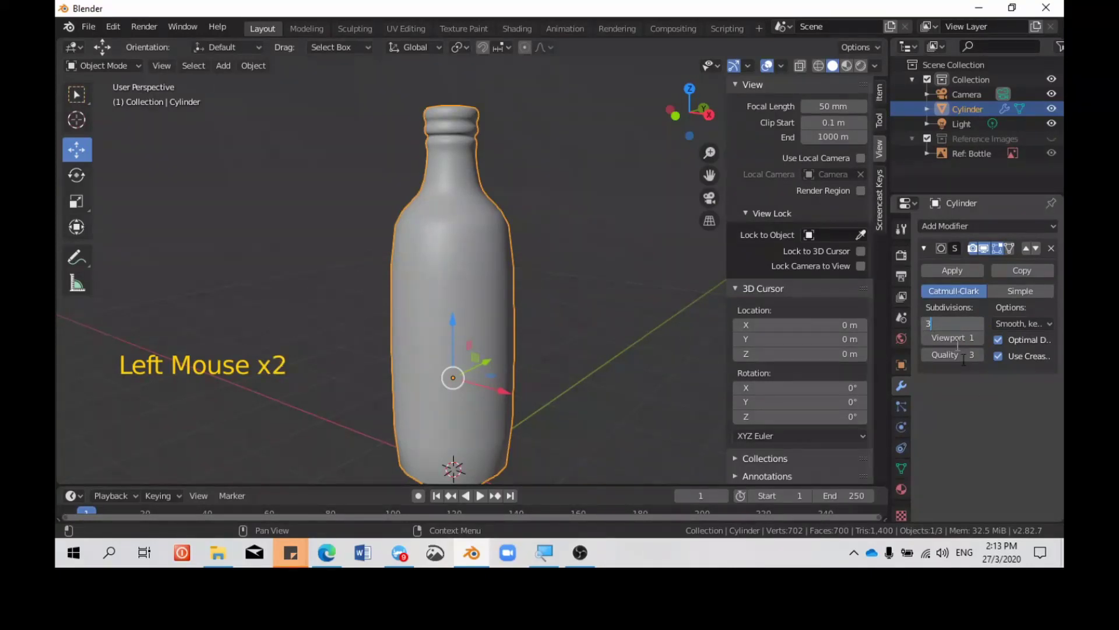
left_click(930, 333)
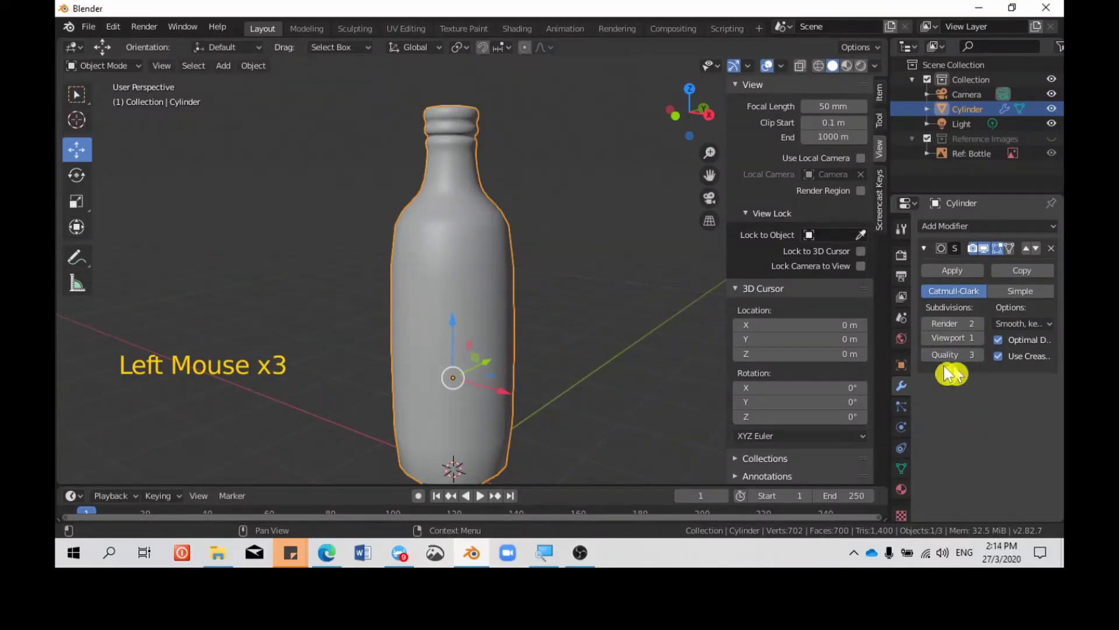
Step: Set viewport levels to 2, try Simple then return to Catmull-Clark, and enter Edit Mode
middle_click(463, 322)
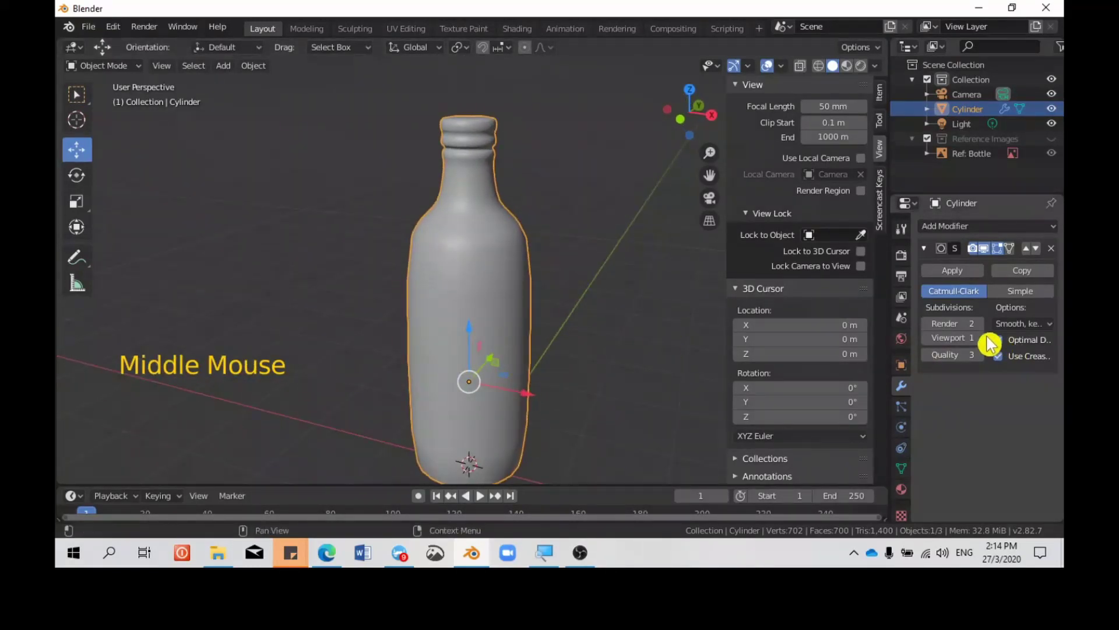
left_click(985, 344)
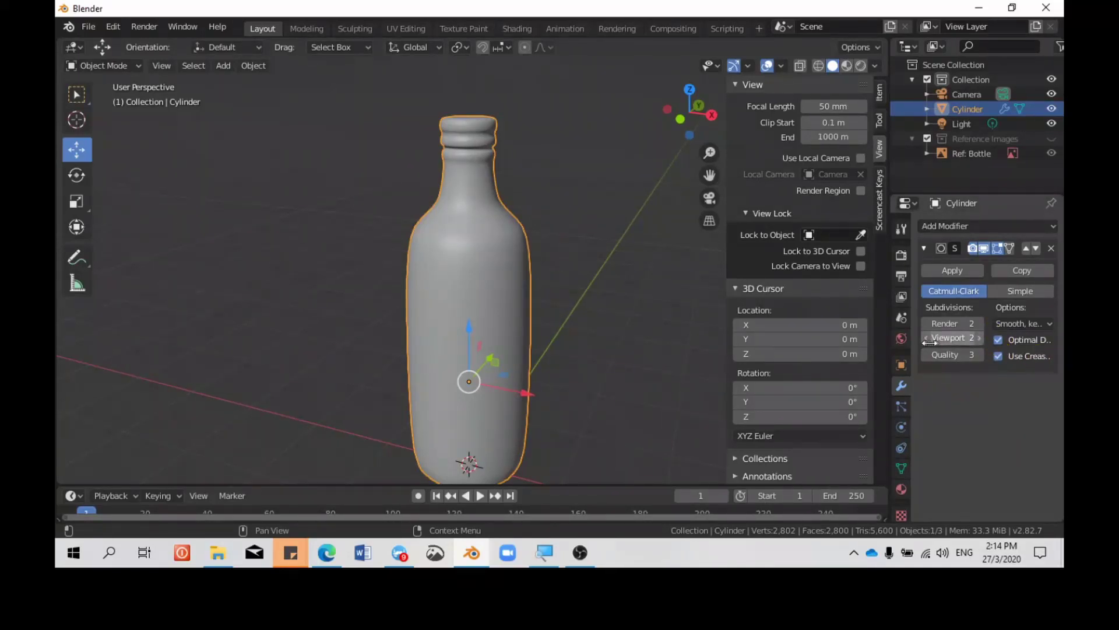
double_click(1006, 347)
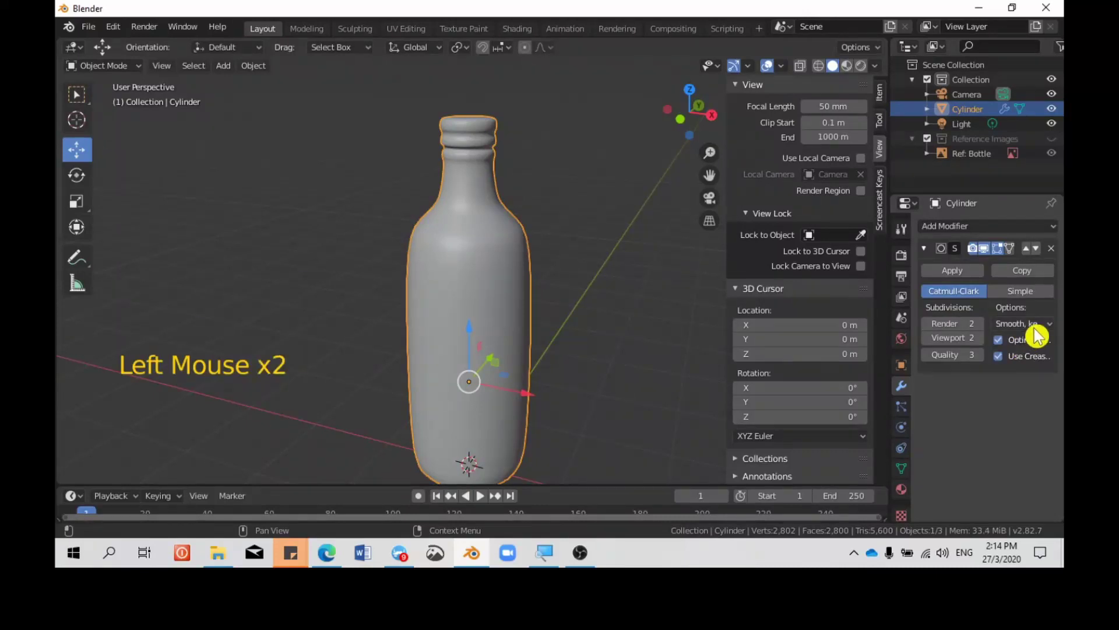
left_click(1050, 330)
left_click(1033, 298)
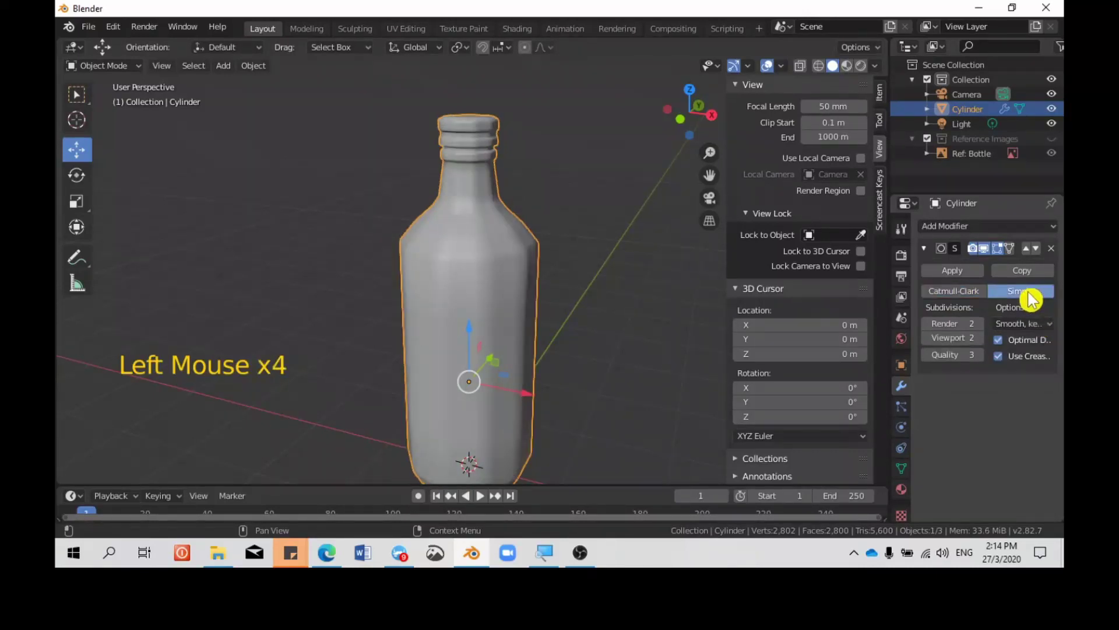
left_click(1033, 299)
left_click(953, 302)
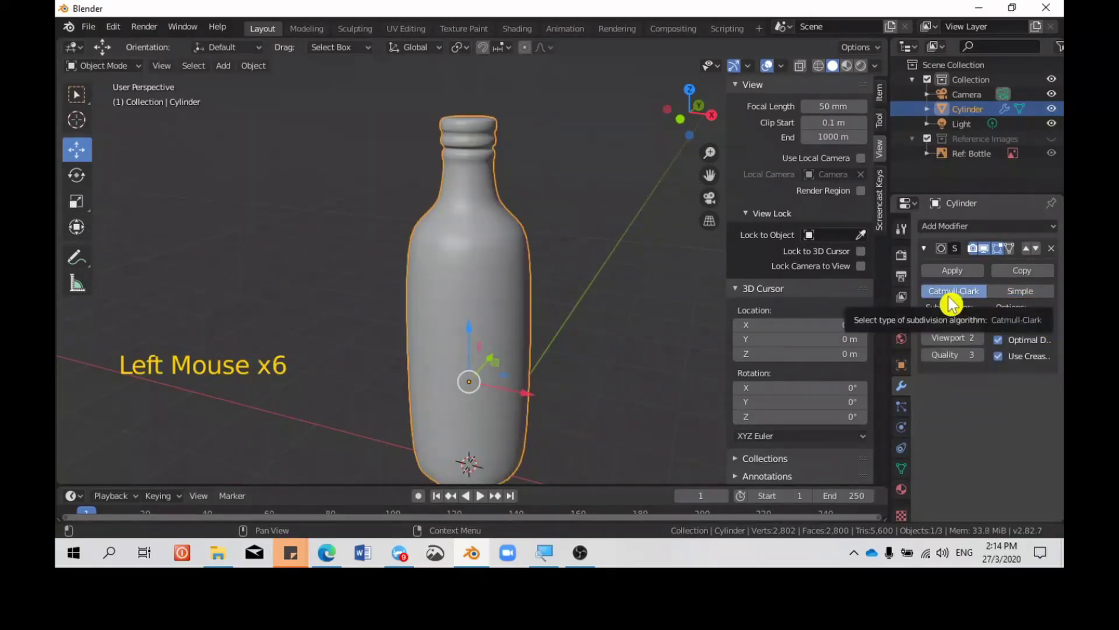
Step: Enter Edit Mode on the bottle, select the whole mesh with A, then deselect everything with Alt+A
key("Tab")
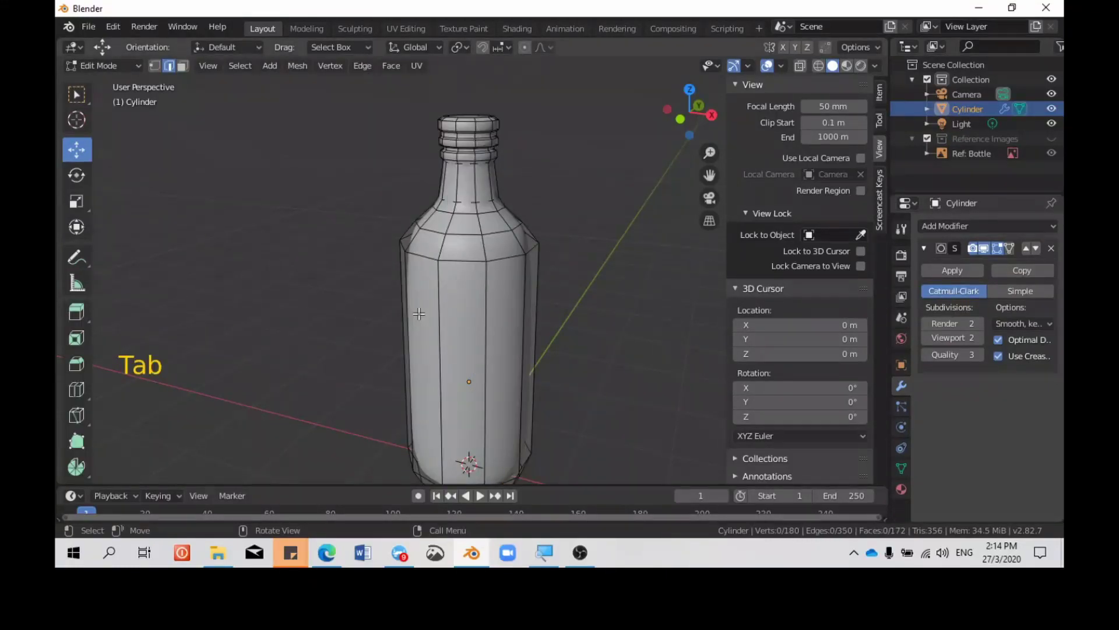
scroll("down", 3)
scroll("up", 3)
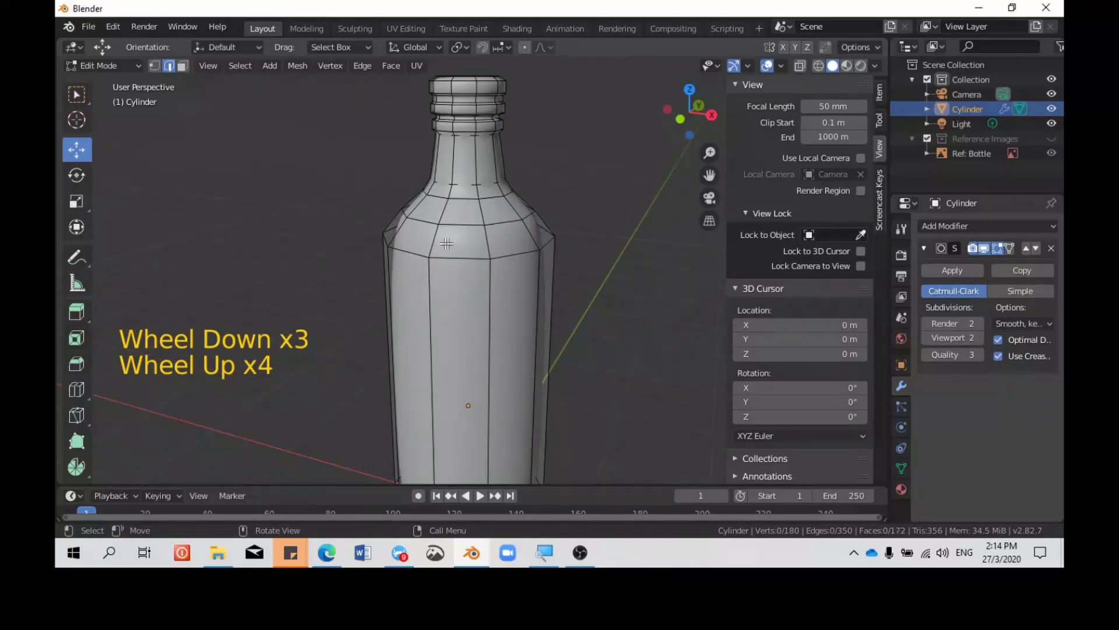
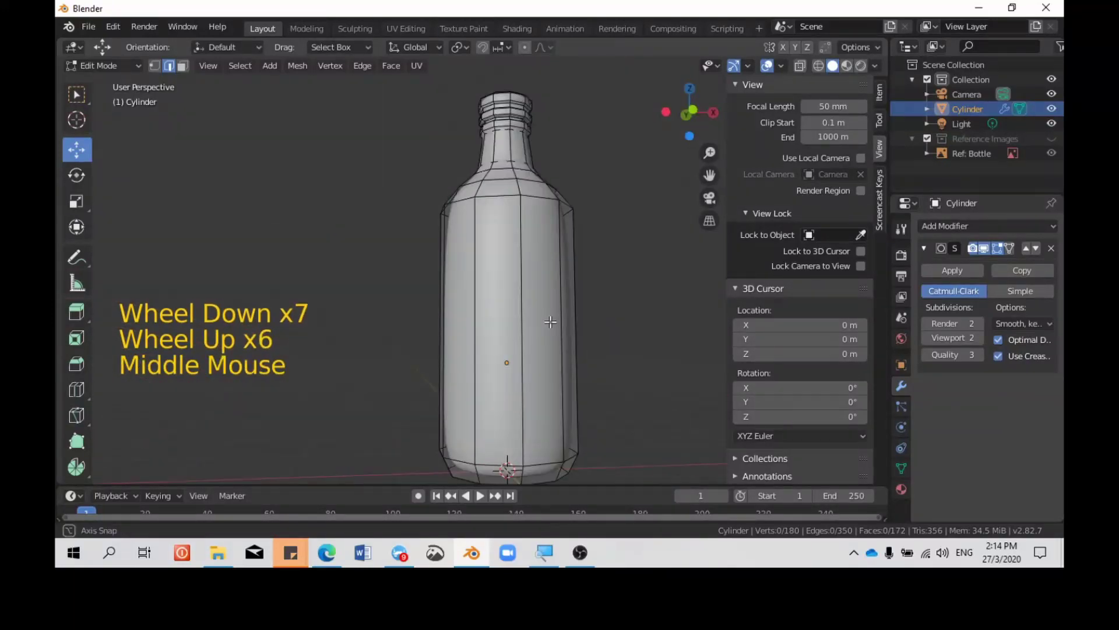
scroll("up", 3)
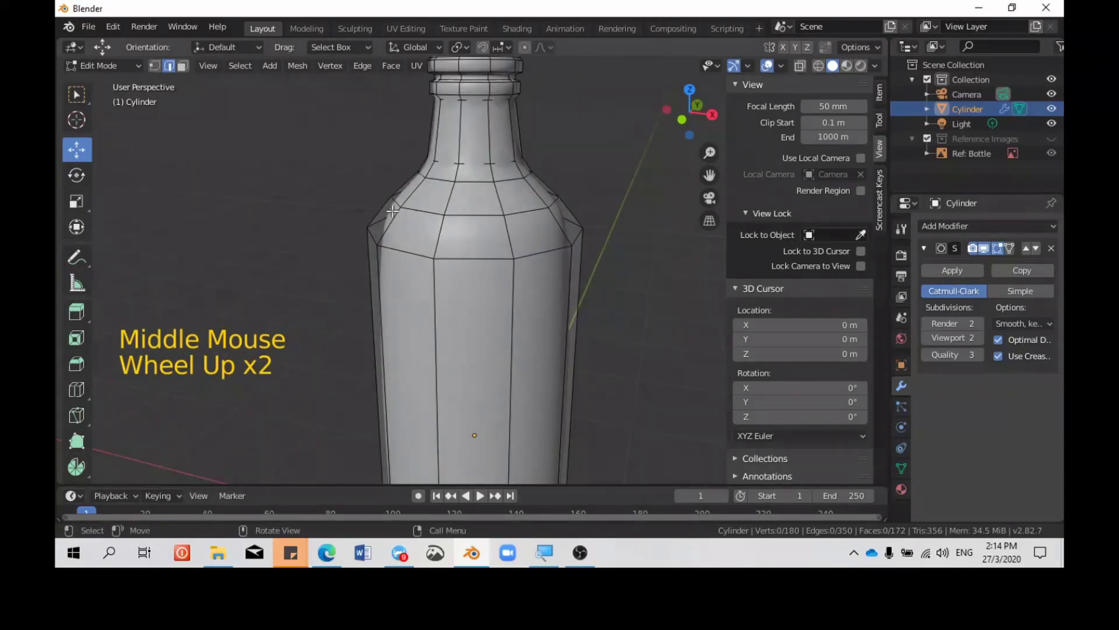
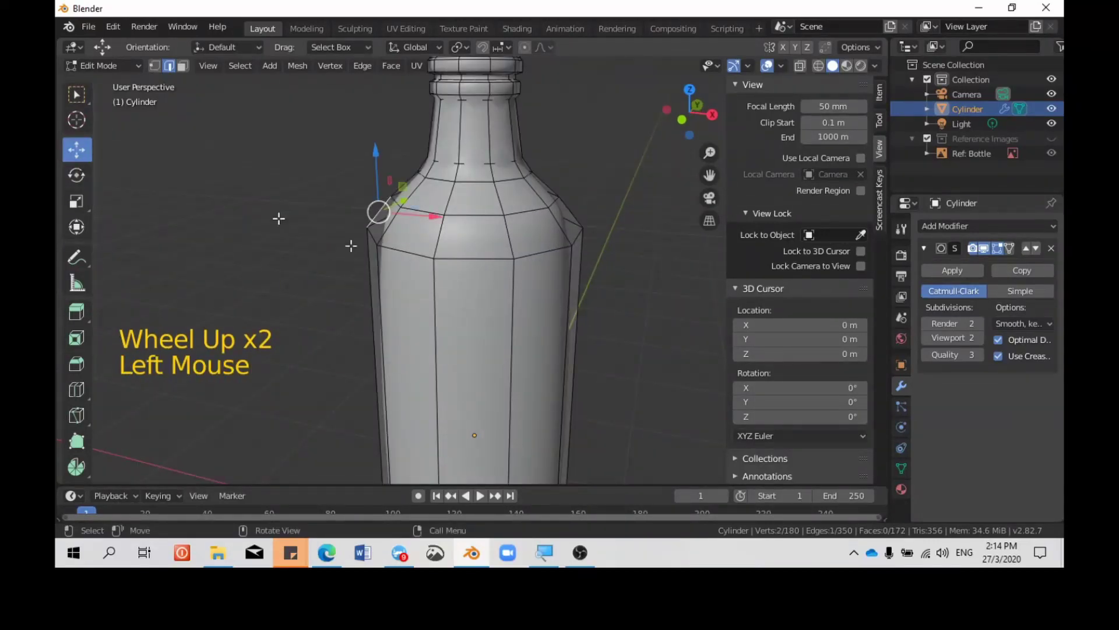
key("a")
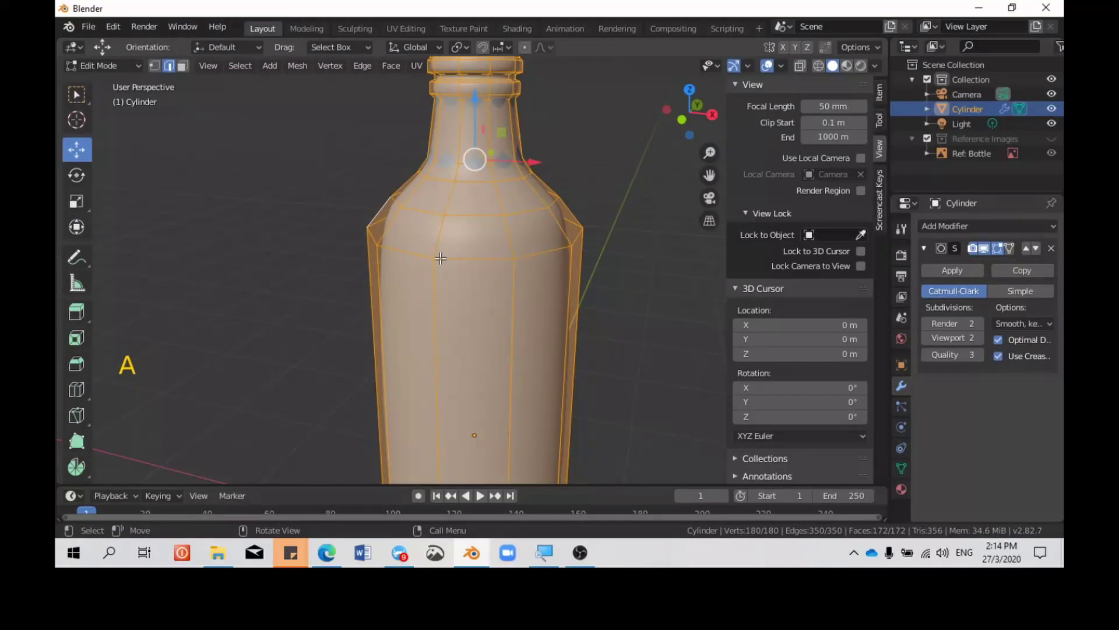
key("a")
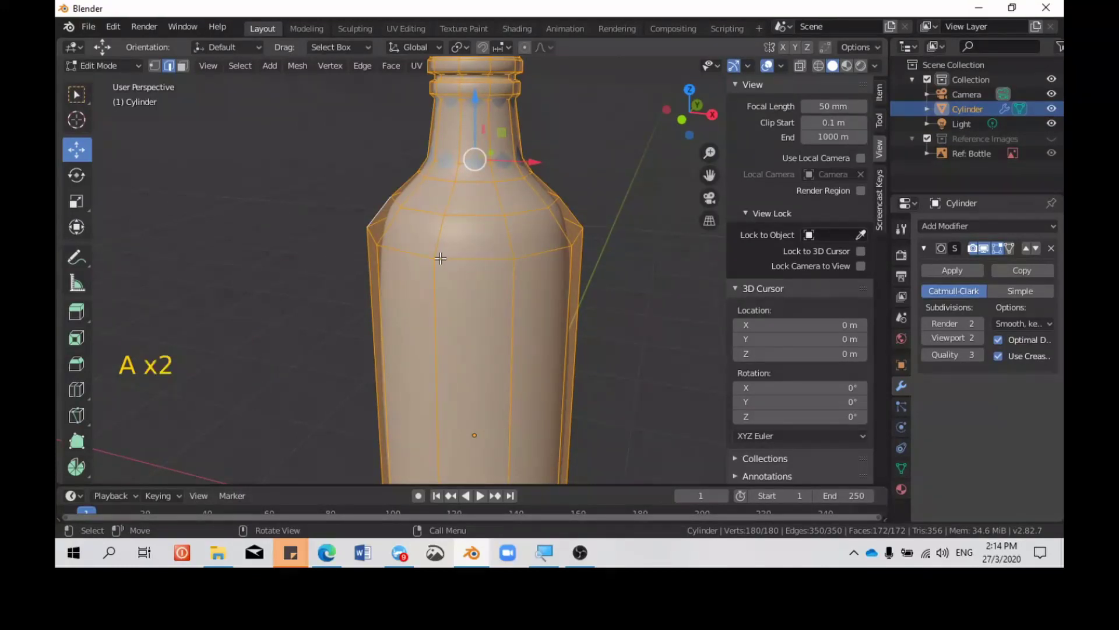
key("alt+a")
scroll("up", 3)
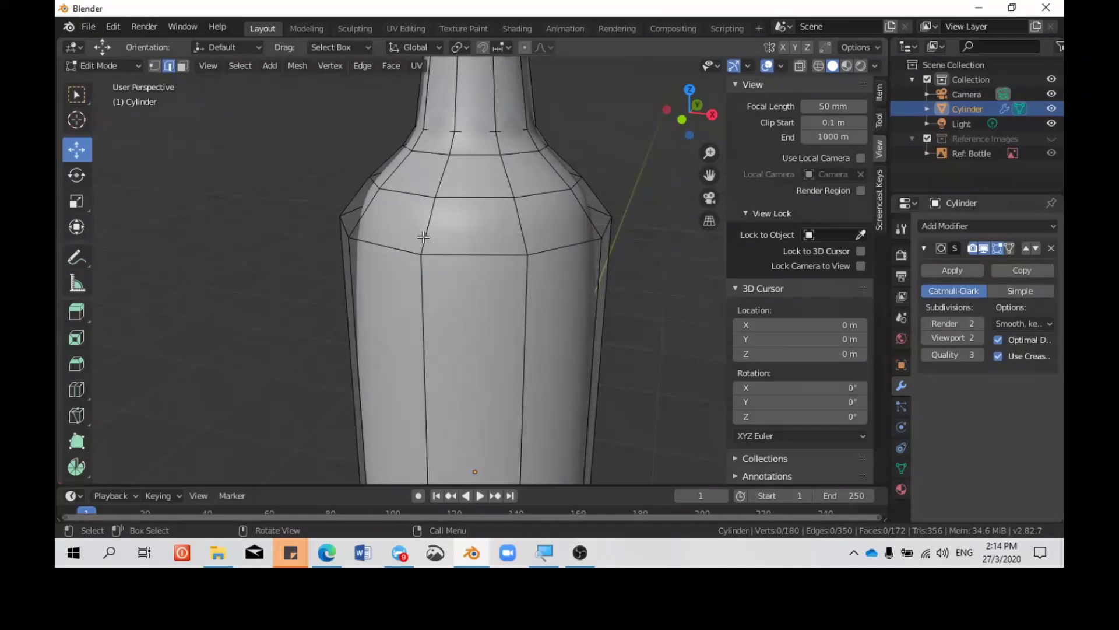
scroll("down", 3)
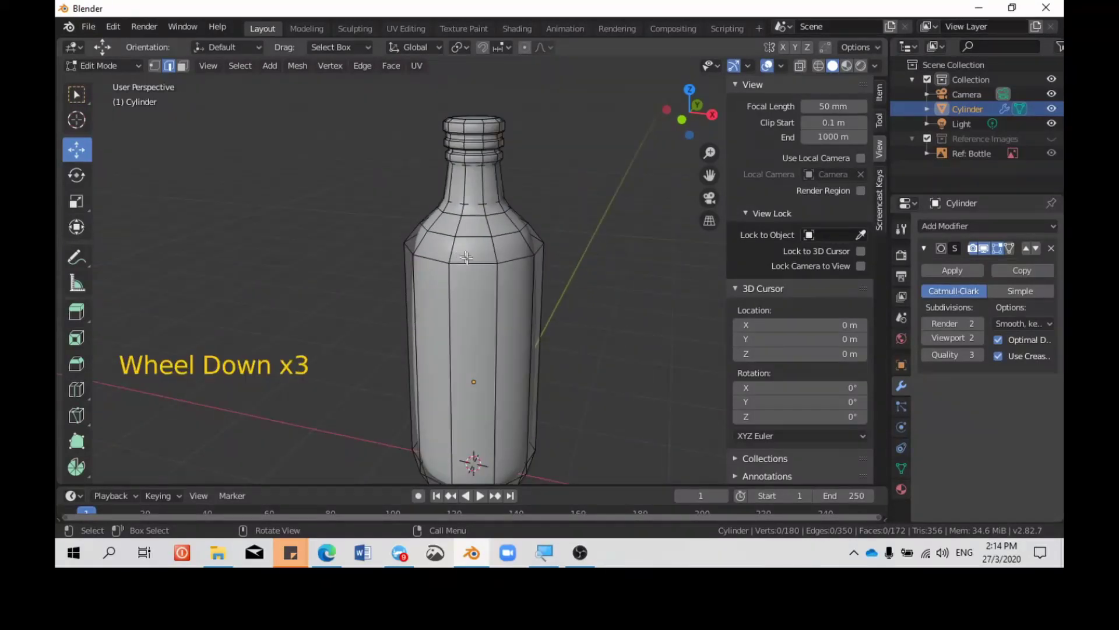
scroll("up", 3)
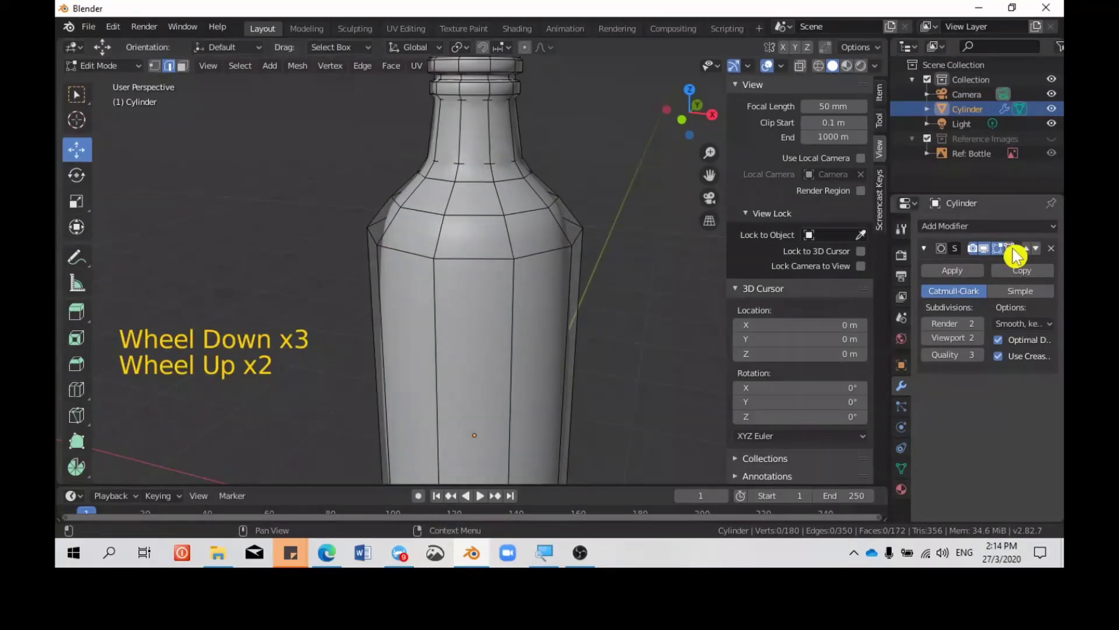
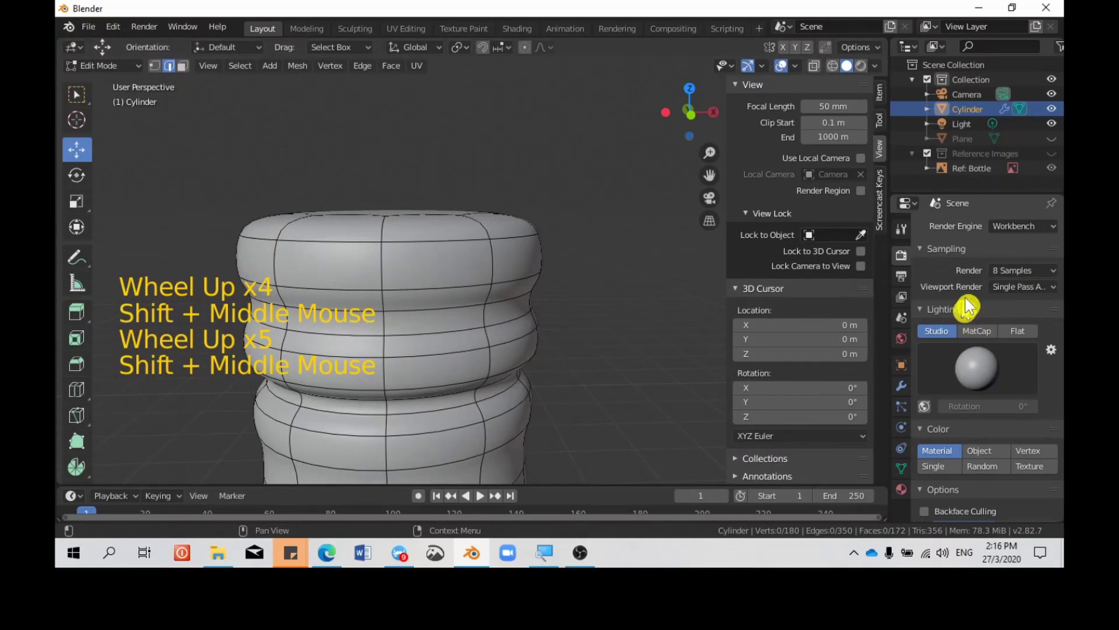
Step: Enable the Subdivision modifier's edit-mode display and on-cage toggles
left_click(911, 389)
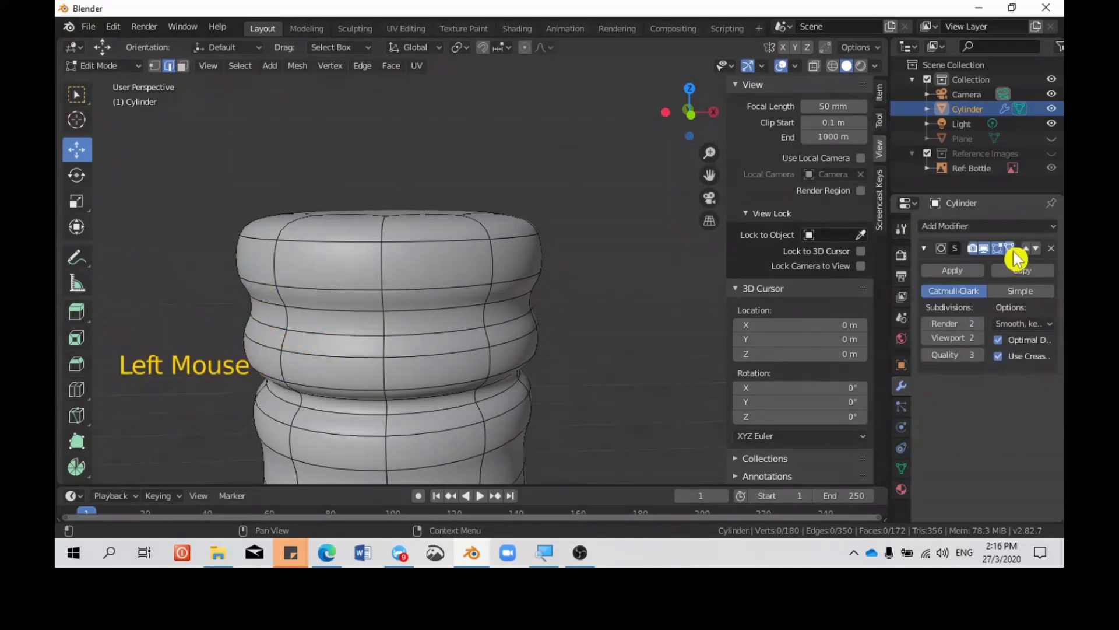
left_click(1018, 258)
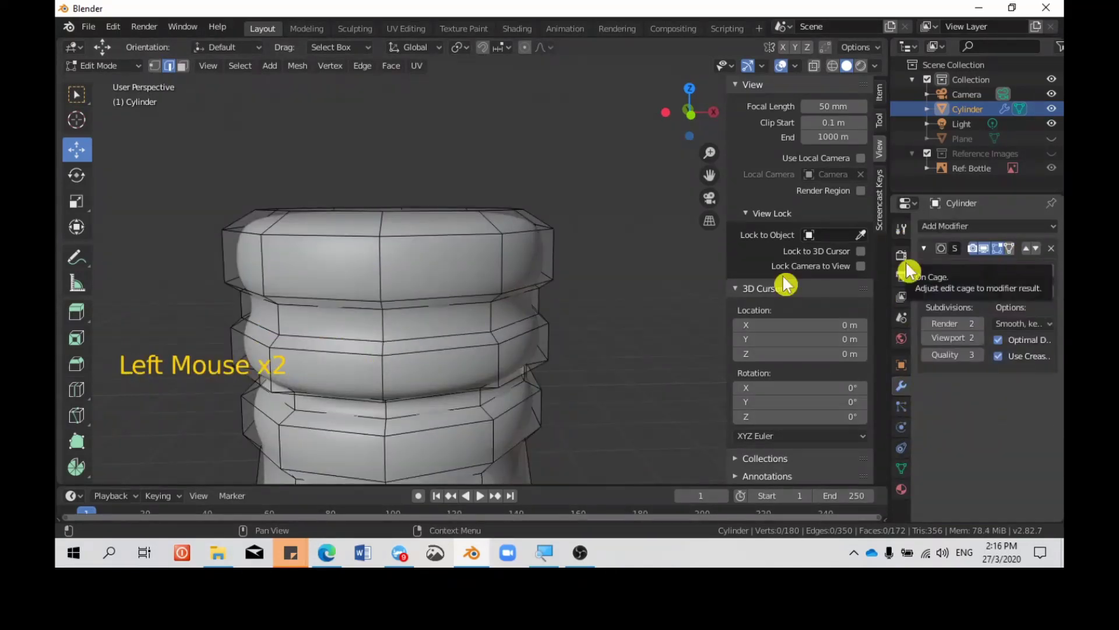
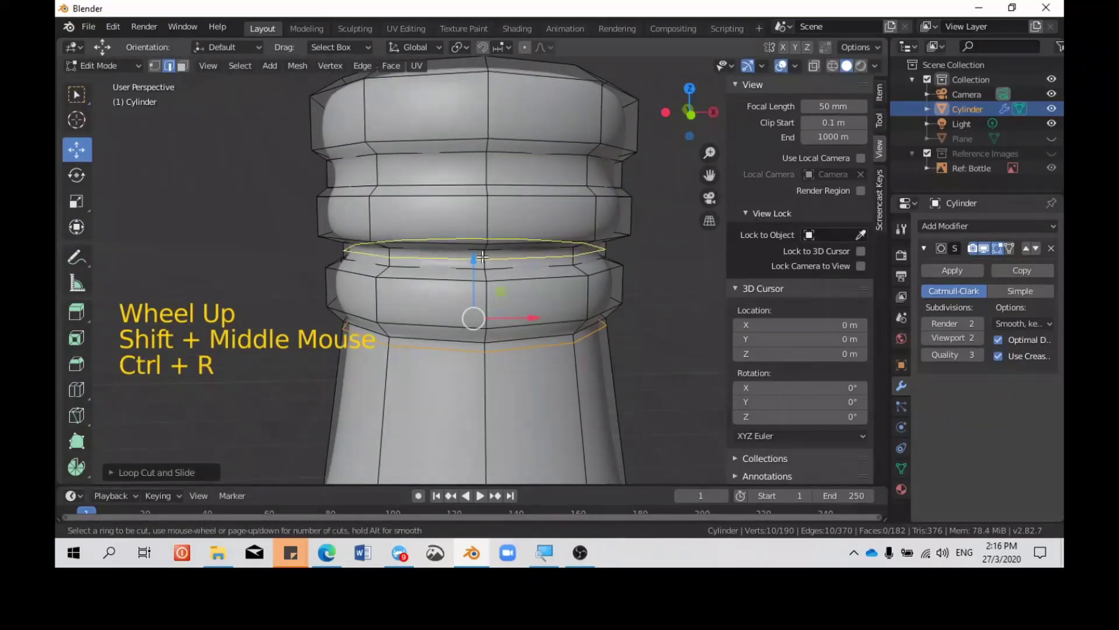
Step: Cut three edge loops along the neck rings and slide the last one toward the rim
key("ctrl+r")
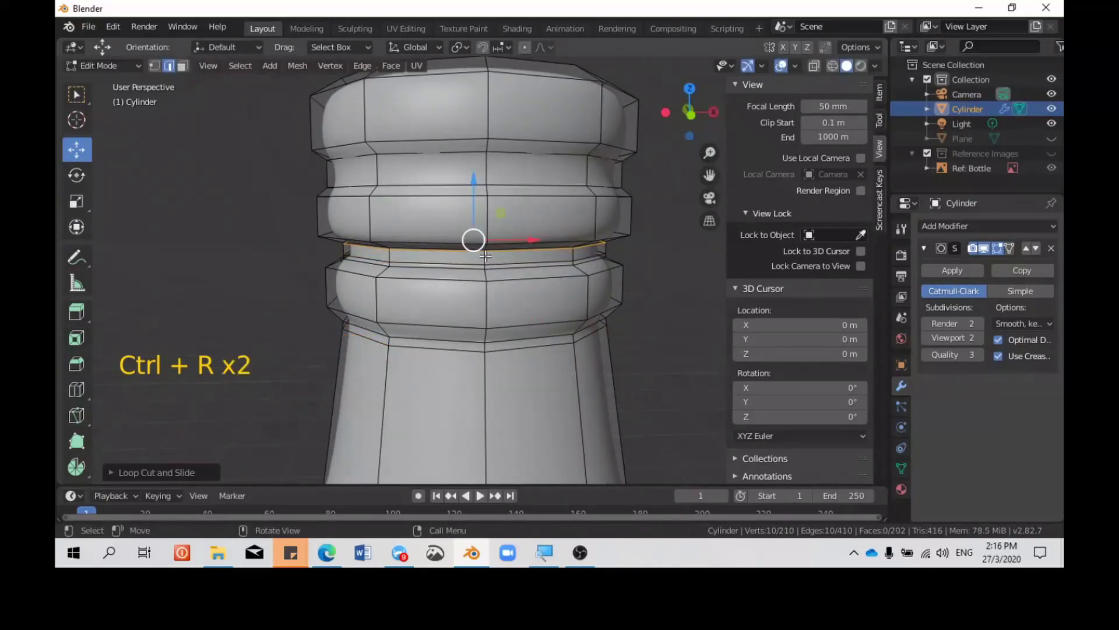
key("ctrl+r")
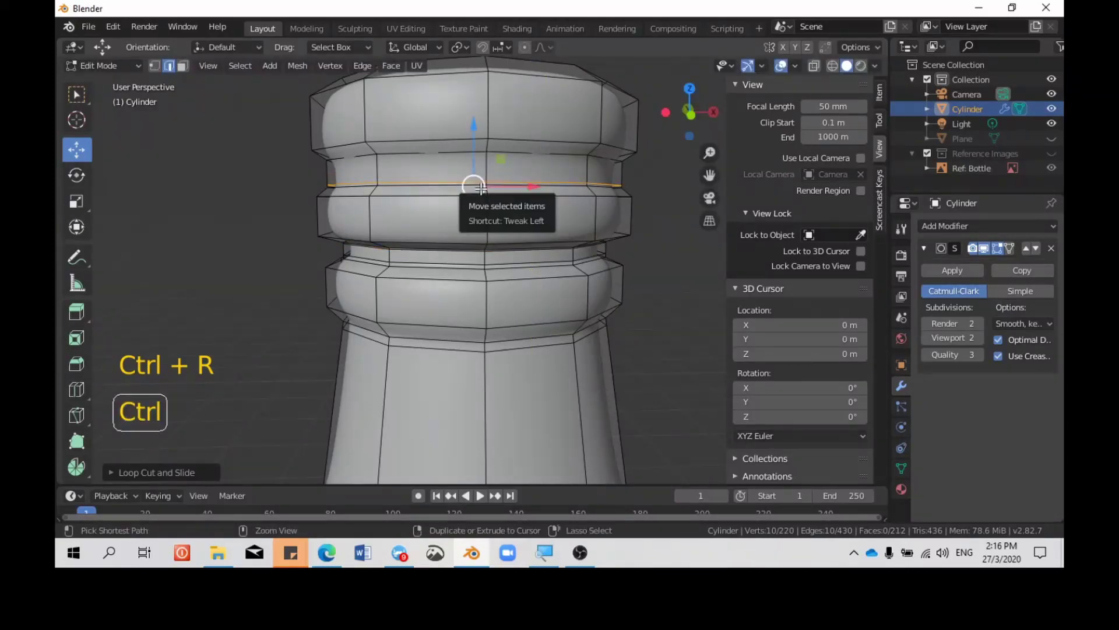
key("ctrl+r")
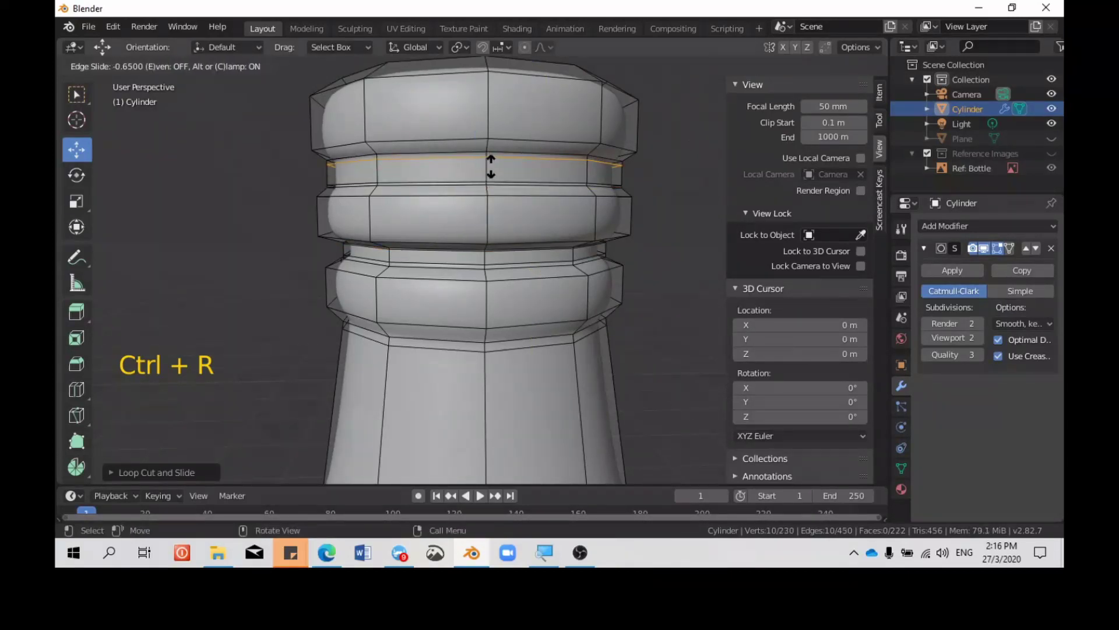
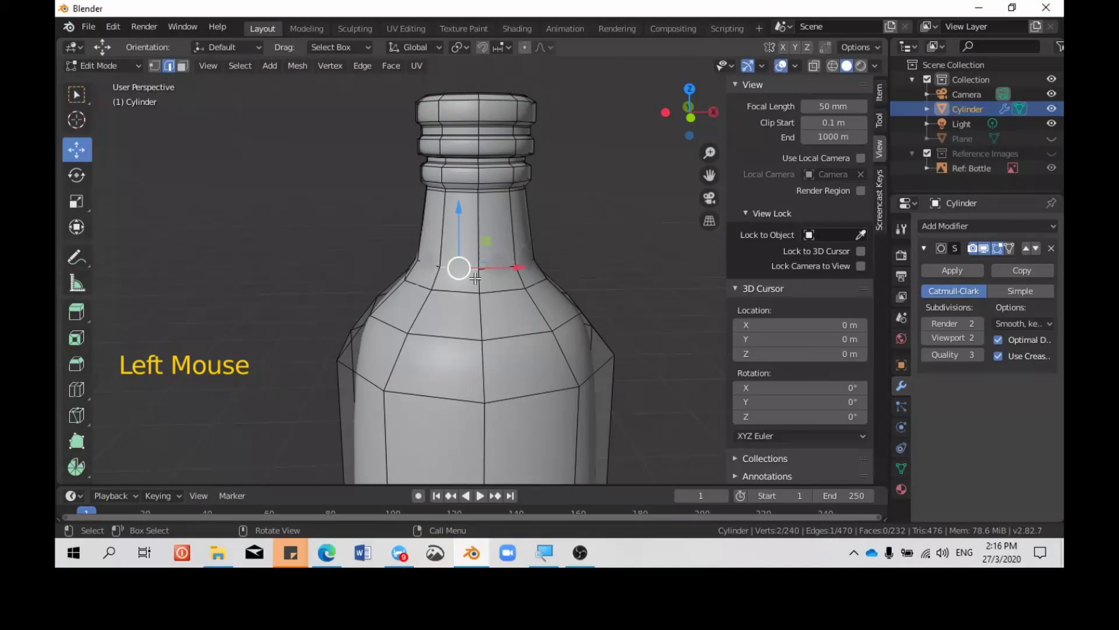
Step: Add an edge loop near the bottle's shoulder and slide it along the shoulder edges
key("ctrl+r")
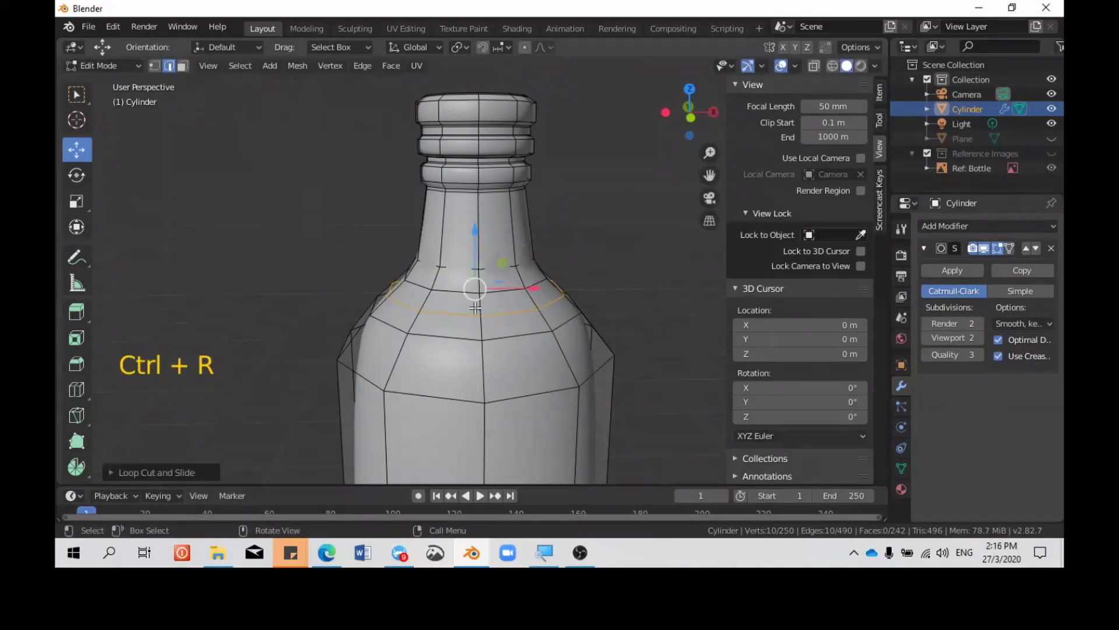
key("ctrl+z")
key("ctrl+r")
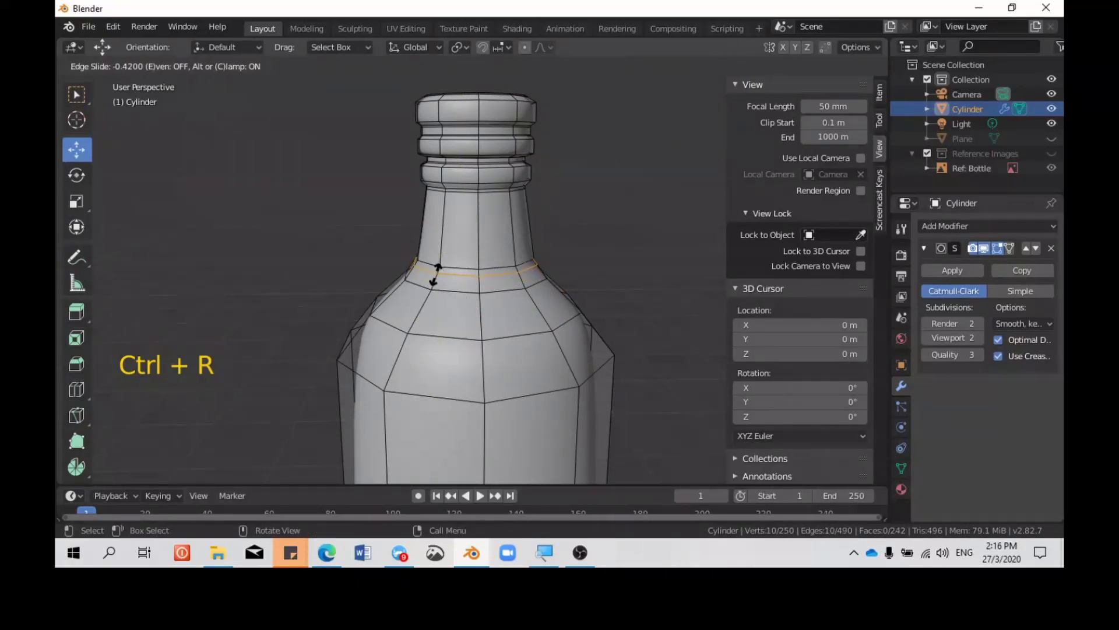
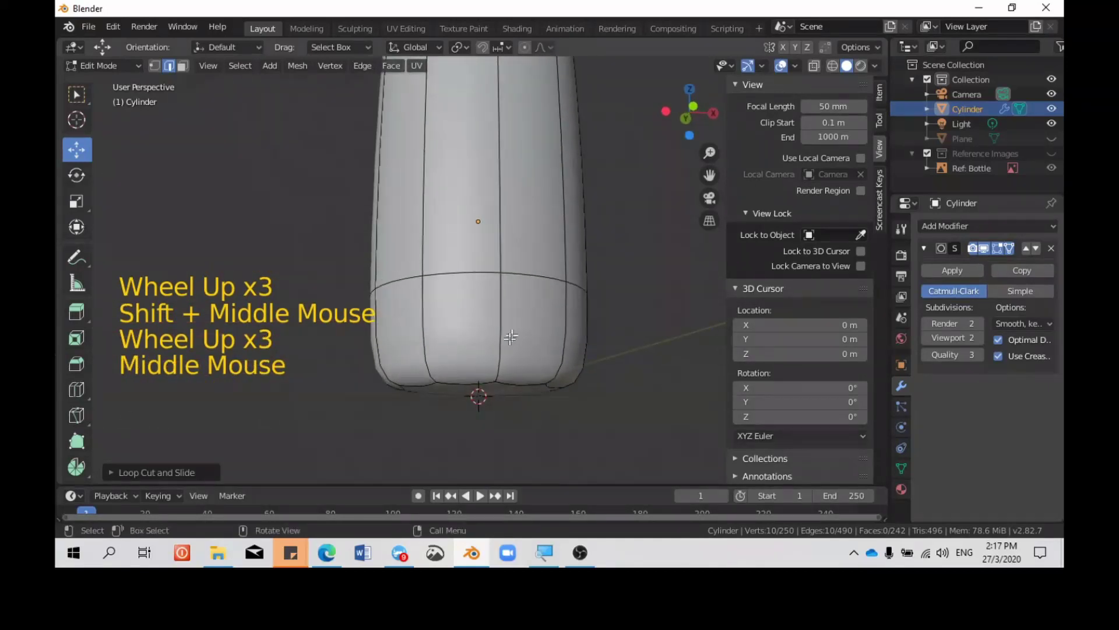
Step: Add edge loops near the bottle's base, sliding them close to the bottom edge
key("ctrl+r")
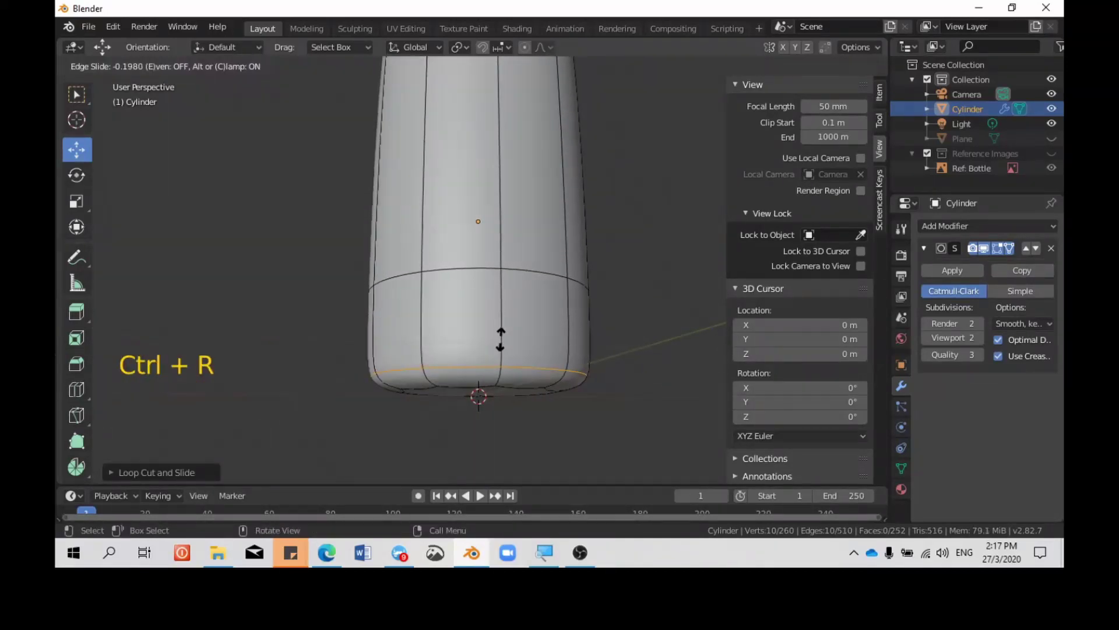
key("ctrl+z")
scroll("down", 3)
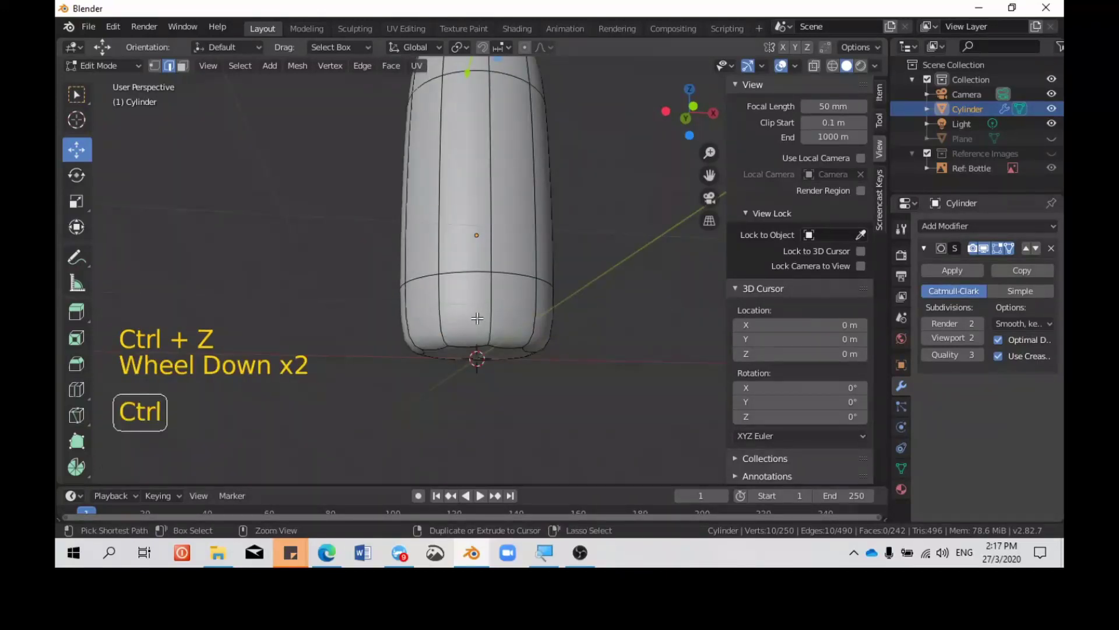
key("ctrl+r")
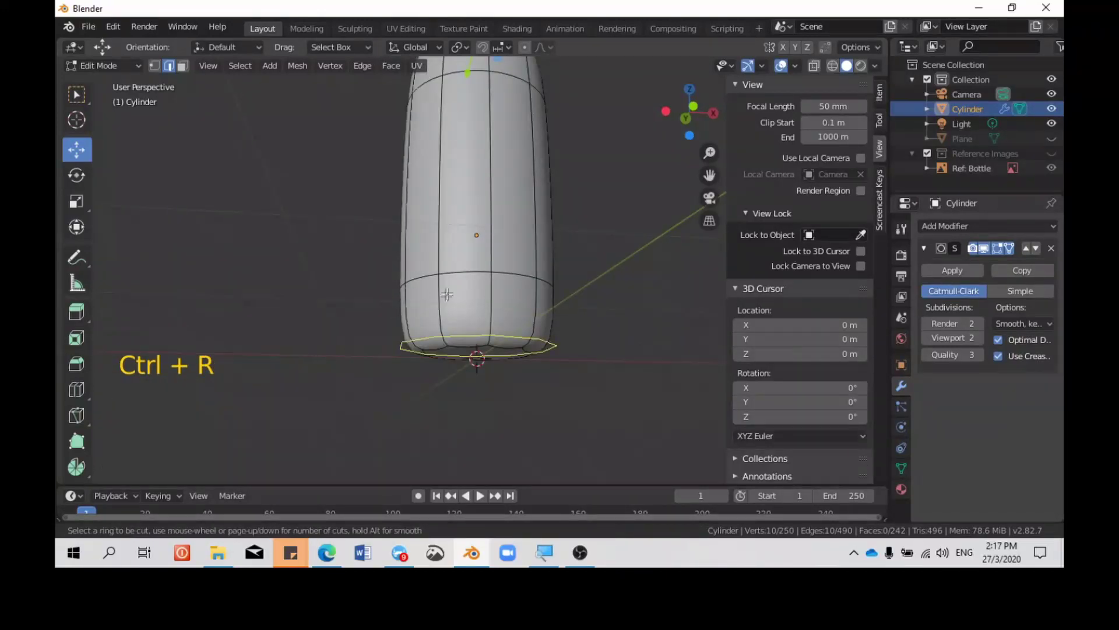
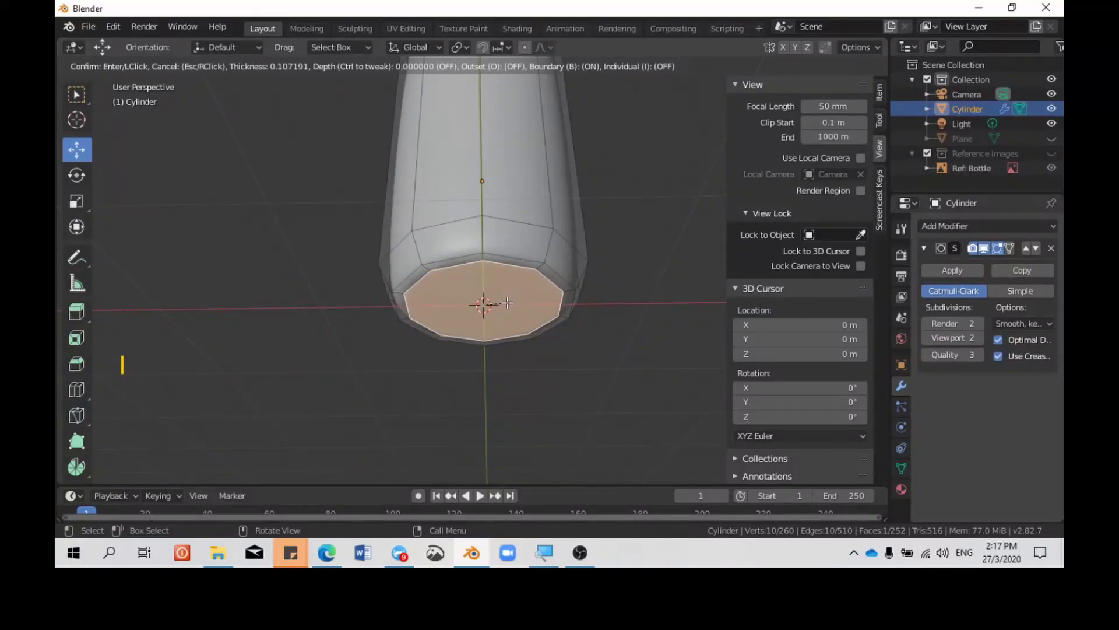
Step: Shrink the inset bottom face with a scale (S) adjustment
scroll("down", 3)
scroll("up", 3)
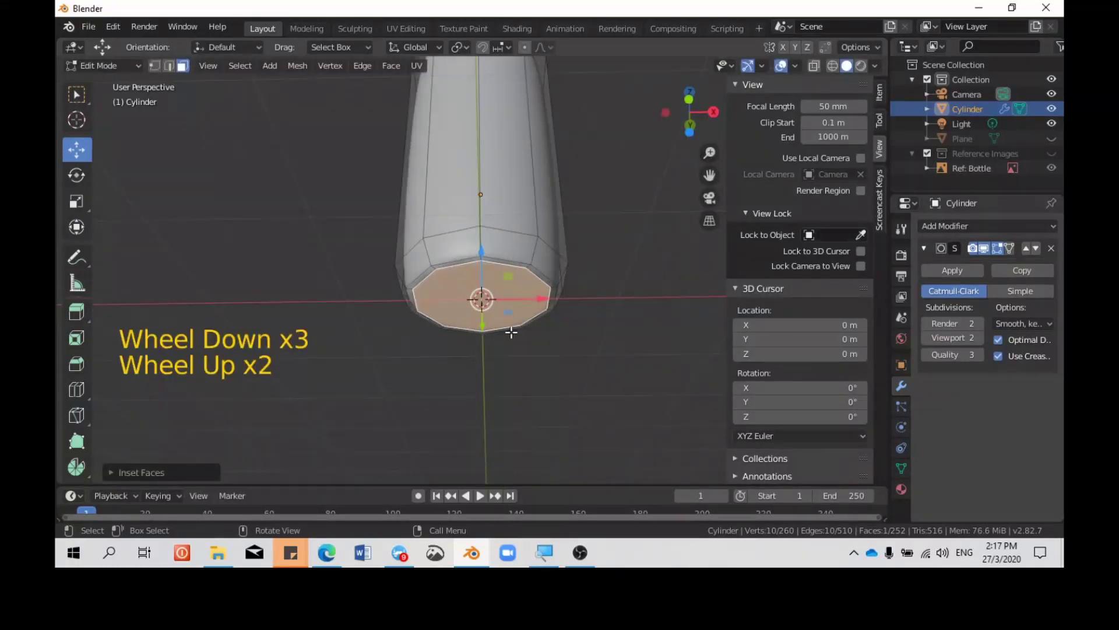
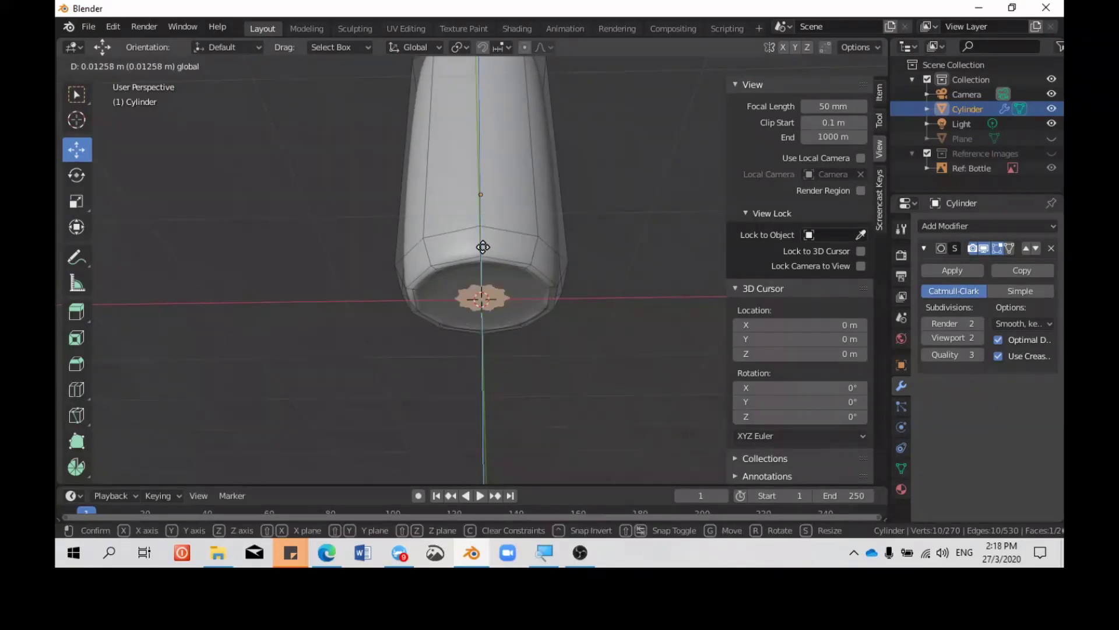
key("s")
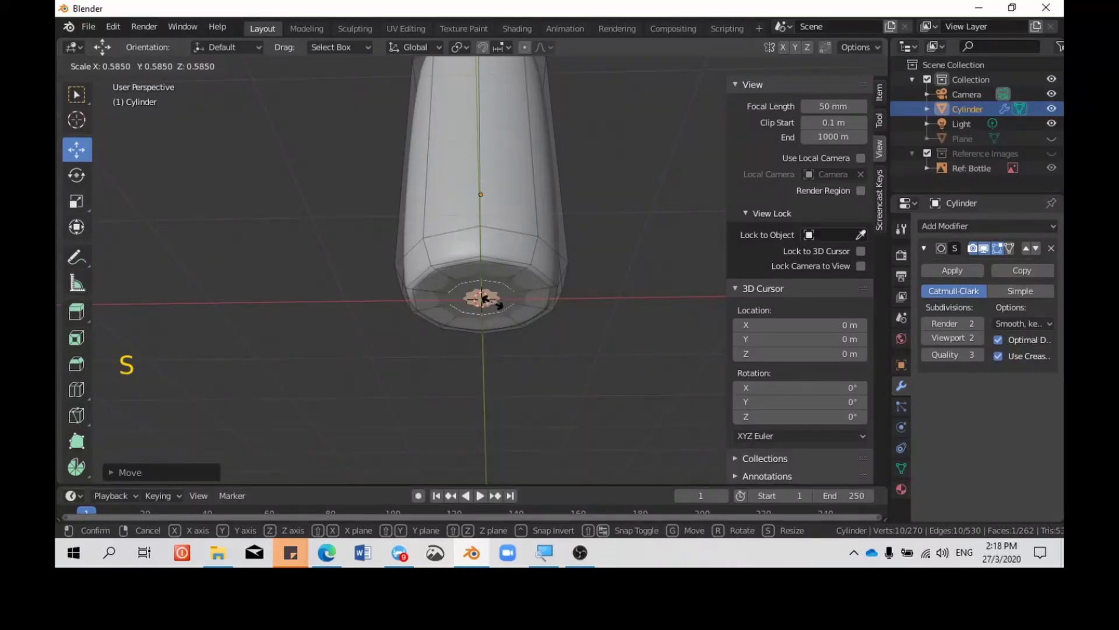
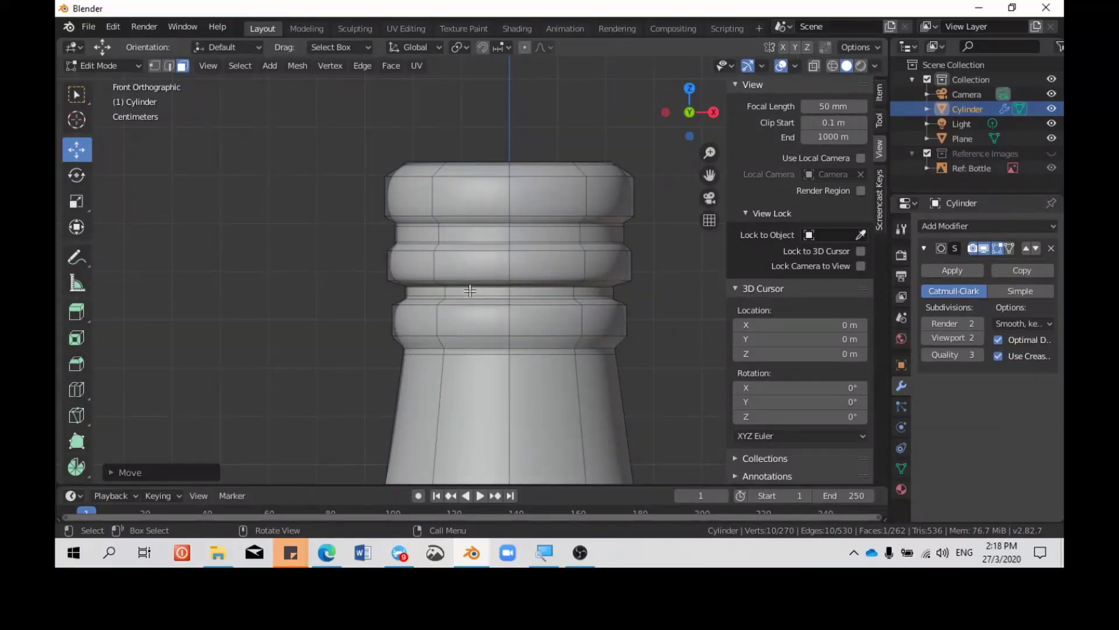
Step: In vertex select mode, box-select all vertices of the lowest neck ring through the see-through mesh
scroll("down", 3)
scroll("up", 3)
left_click(163, 79)
key("b")
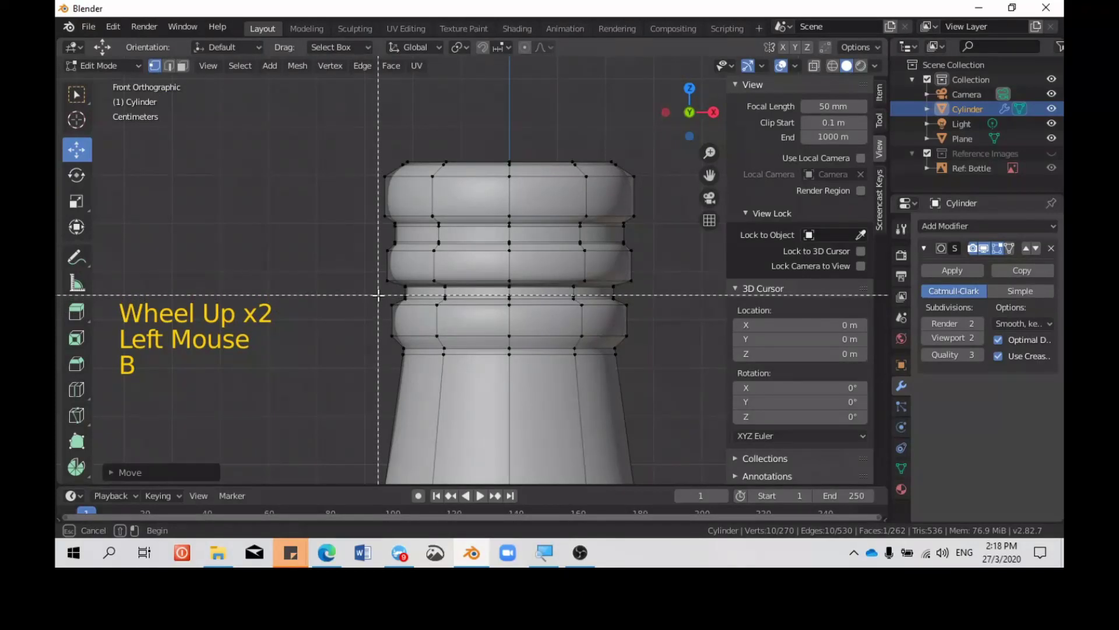
left_click(810, 110)
key("b")
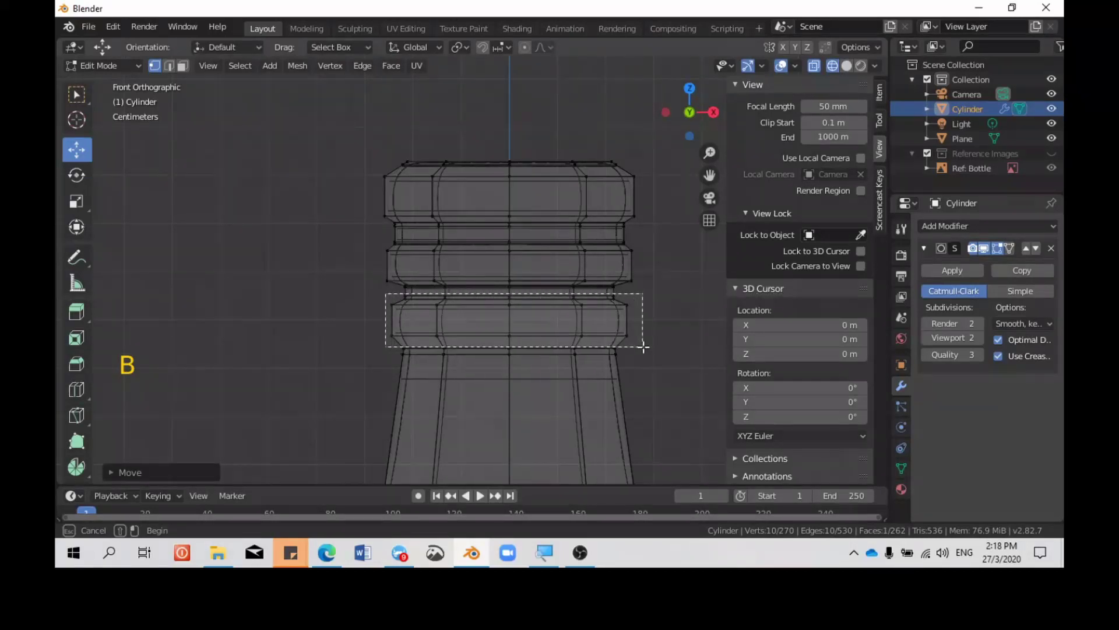
key("b")
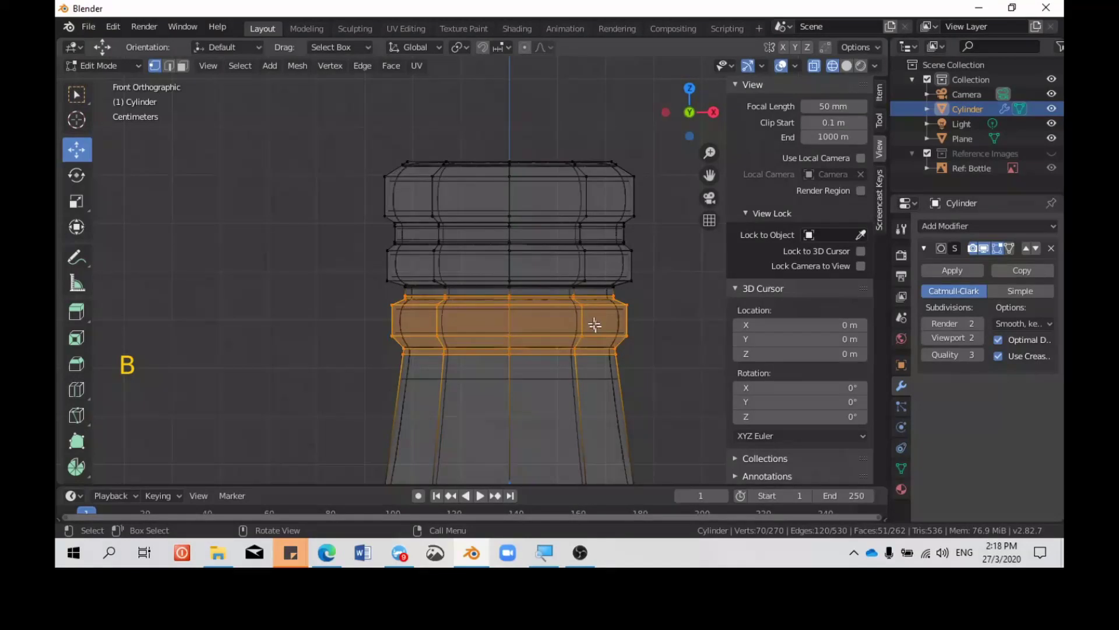
scroll("down", 3)
scroll("up", 3)
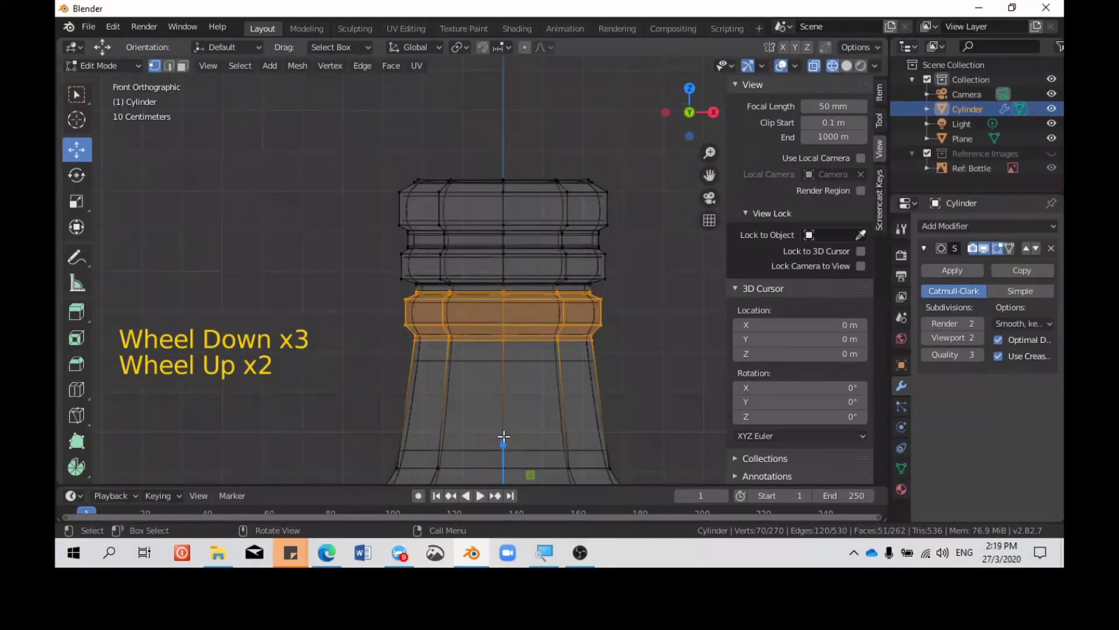